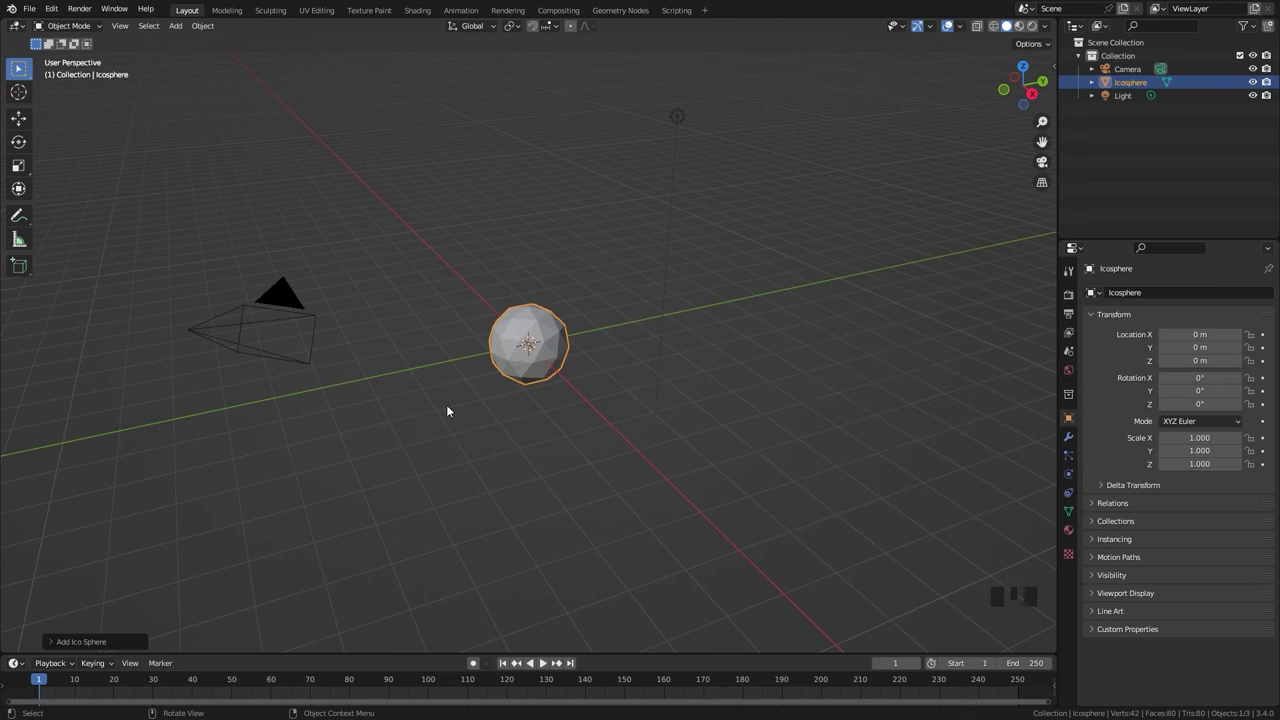
- Subdivide the ico sphere's mesh finer and view it straight from the front
{"action": "left_click_drag", "start_coordinate": [50, 642], "coordinate": [369, 352]}
{"action": "scroll", "scroll_direction": "up", "scroll_amount": 3}
{"action": "scroll", "scroll_direction": "down", "scroll_amount": 3}
{"action": "middle_click", "coordinate": [428, 352]}
{"action": "key", "text": "KP_1"}
{"action": "key", "text": "Tab"}
{"action": "key", "text": "z"}
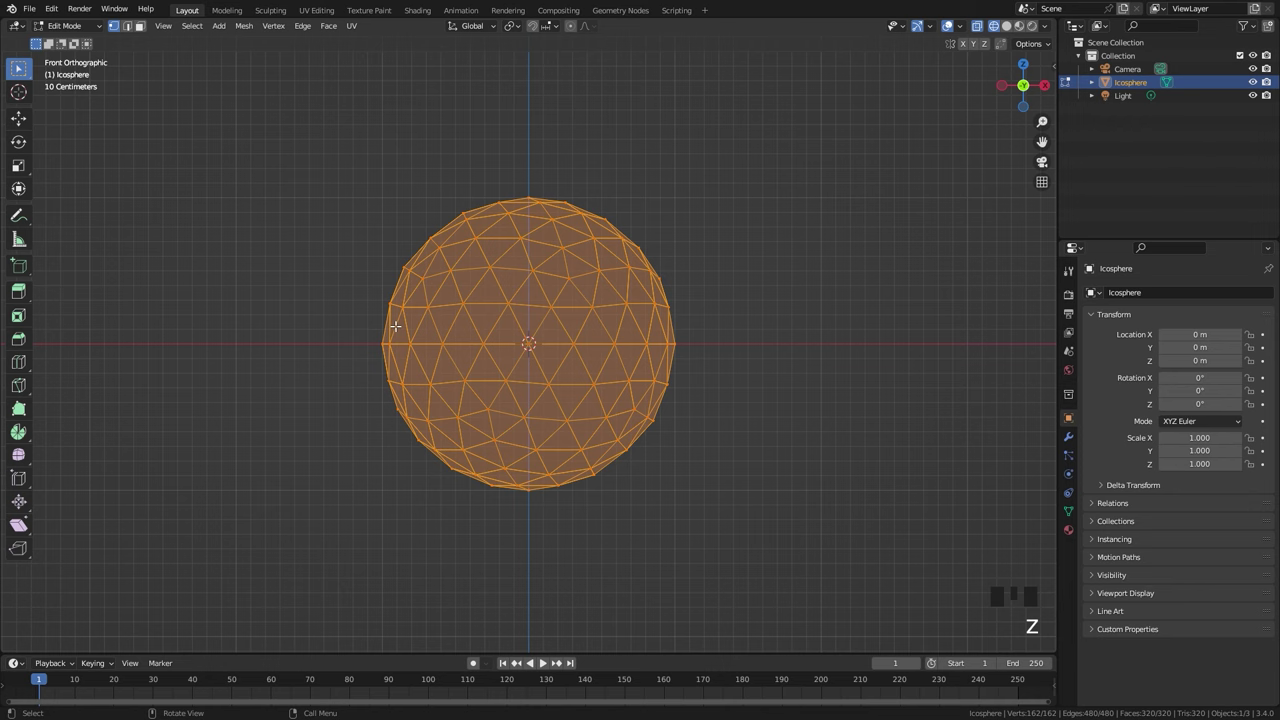
- Delete the sphere's lower-half vertices through X-ray selection, leaving a dome
{"action": "key", "text": "alt+a"}
{"action": "key", "text": "b"}
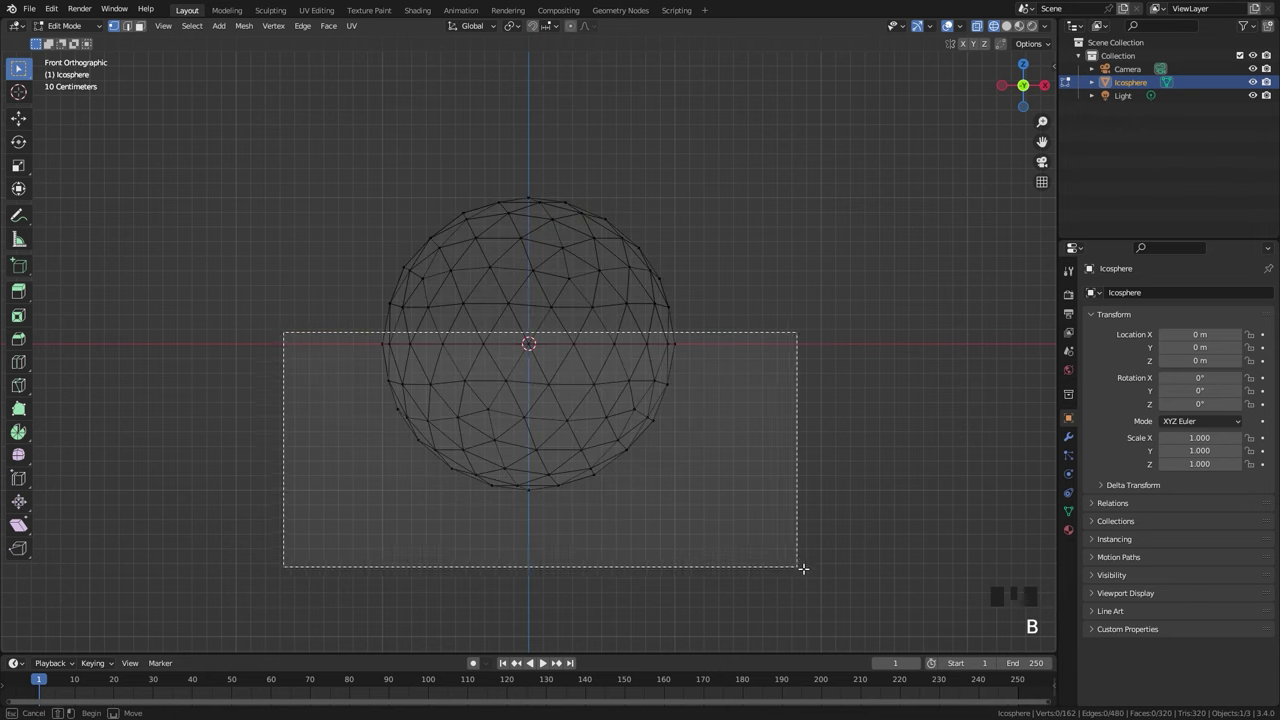
{"action": "key", "text": "x"}
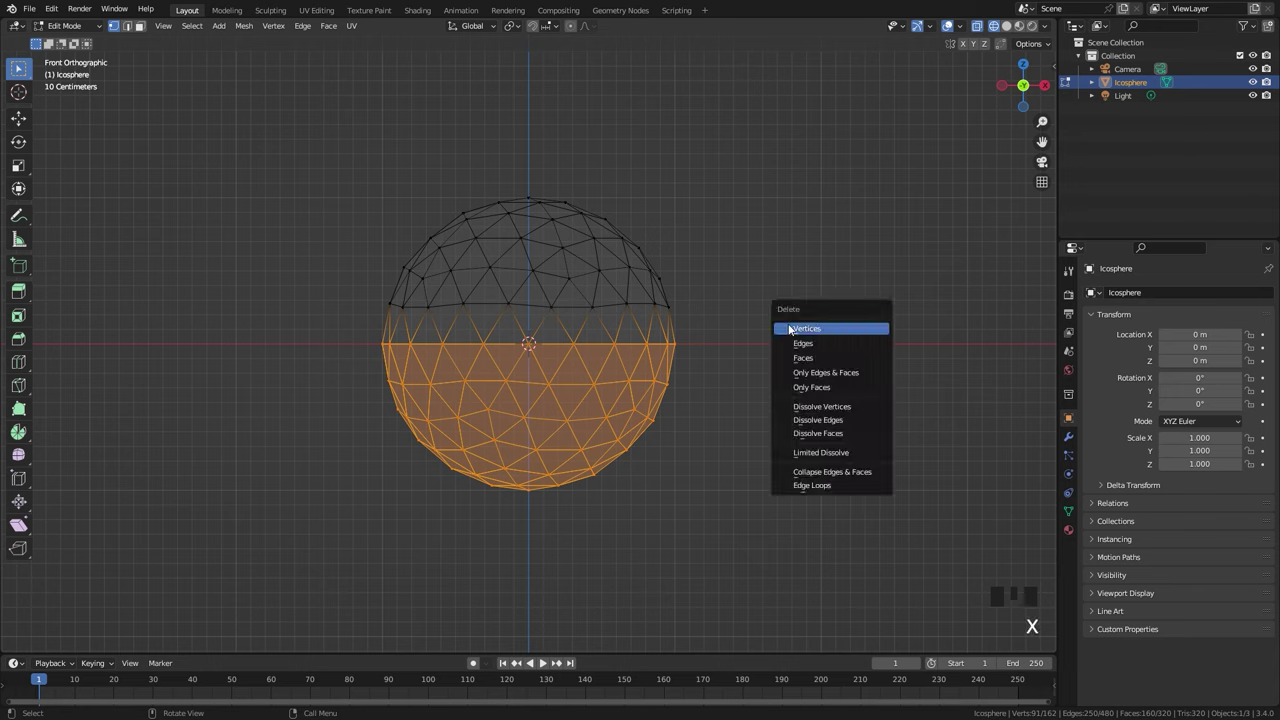
{"action": "key", "text": "a"}
{"action": "key", "text": "g"}
{"action": "key", "text": "Tab"}
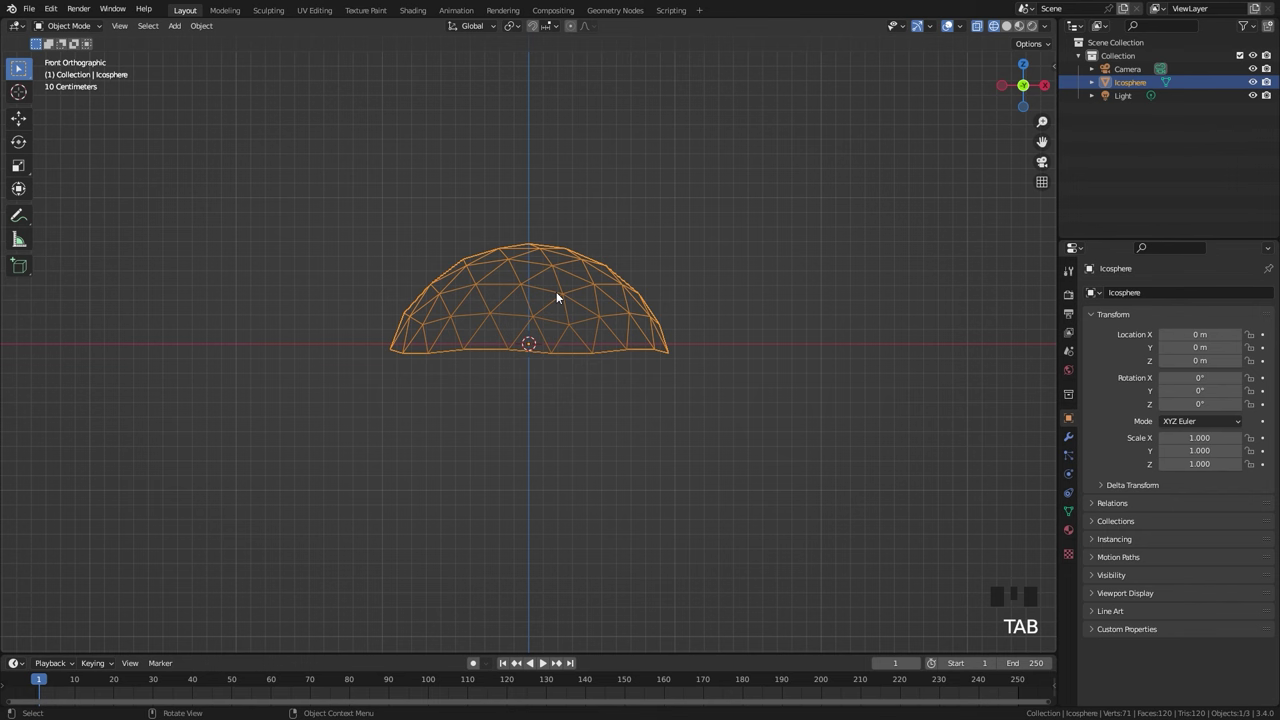
- Roughen the dome with a Displace modifier driven by a new Clouds texture
{"action": "scroll", "scroll_direction": "down", "scroll_amount": 3}
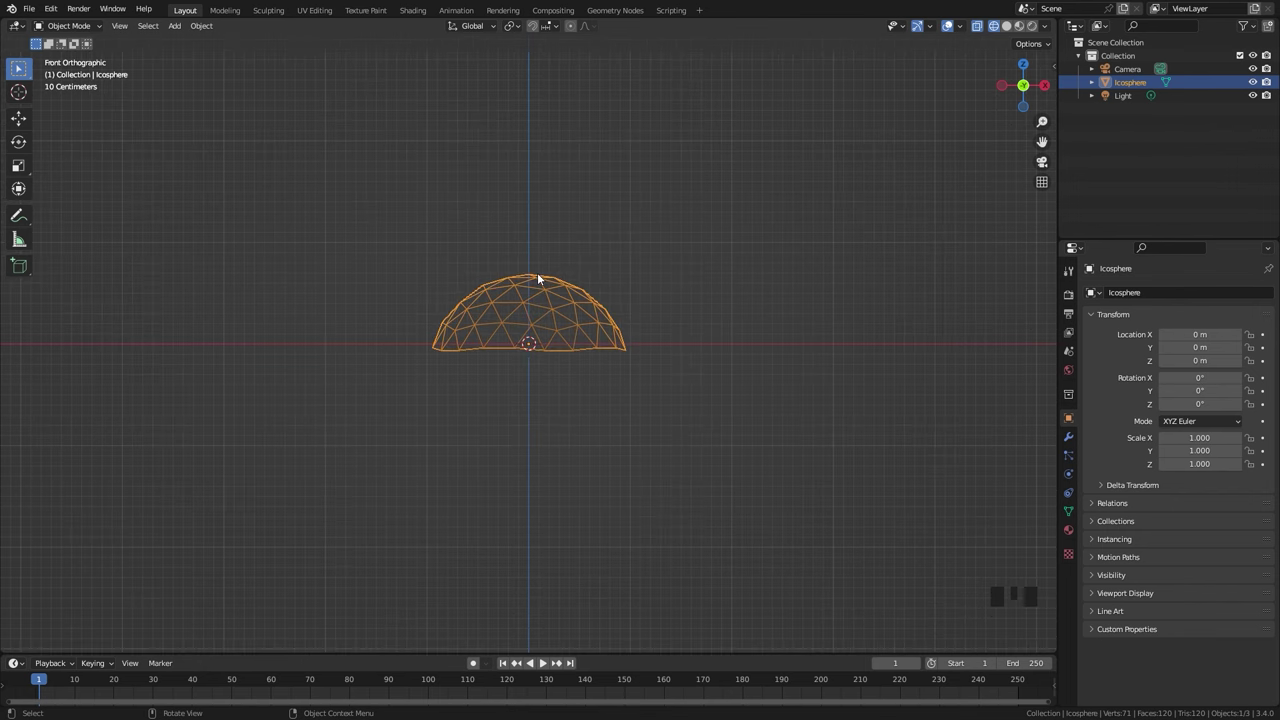
{"action": "scroll", "scroll_direction": "up", "scroll_amount": 3}
{"action": "scroll", "scroll_direction": "down", "scroll_amount": 3}
{"action": "left_click_drag", "start_coordinate": [653, 281], "coordinate": [632, 337]}
{"action": "scroll", "scroll_direction": "up", "scroll_amount": 3}
{"action": "left_click", "coordinate": [1078, 437]}
{"action": "key", "text": "z"}
{"action": "left_click", "coordinate": [1153, 294]}
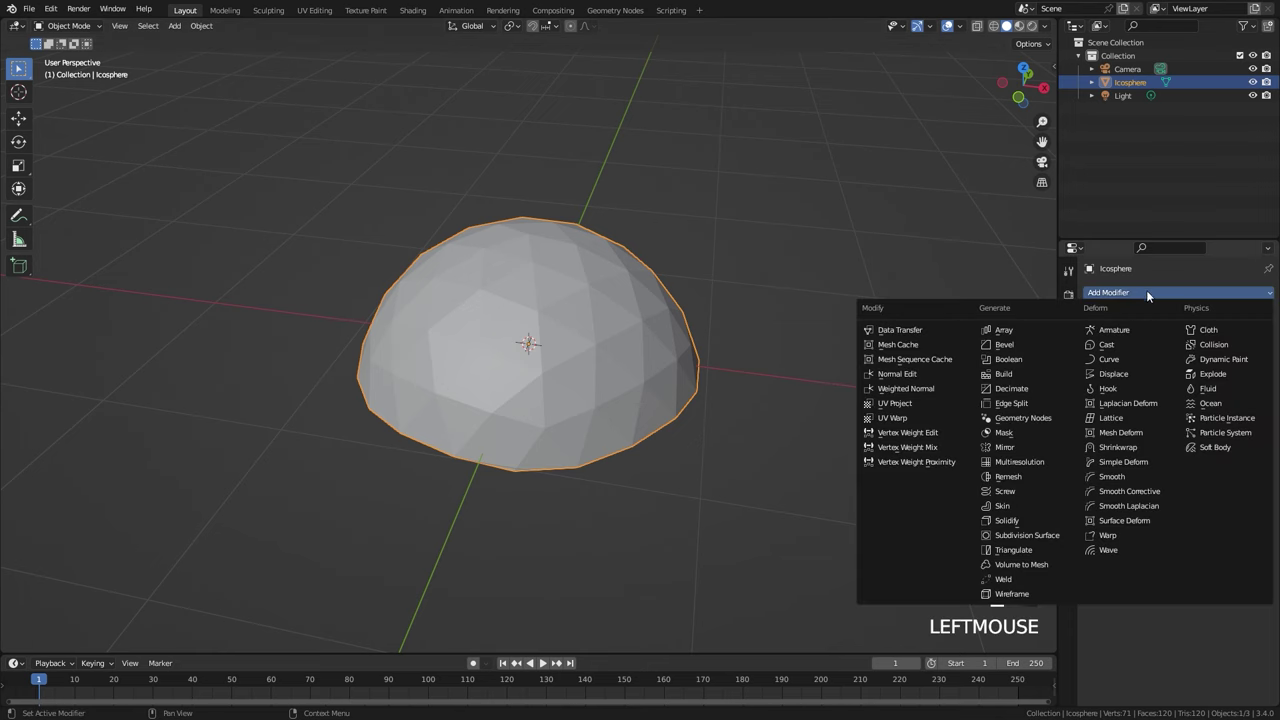
{"action": "left_click", "coordinate": [1122, 377]}
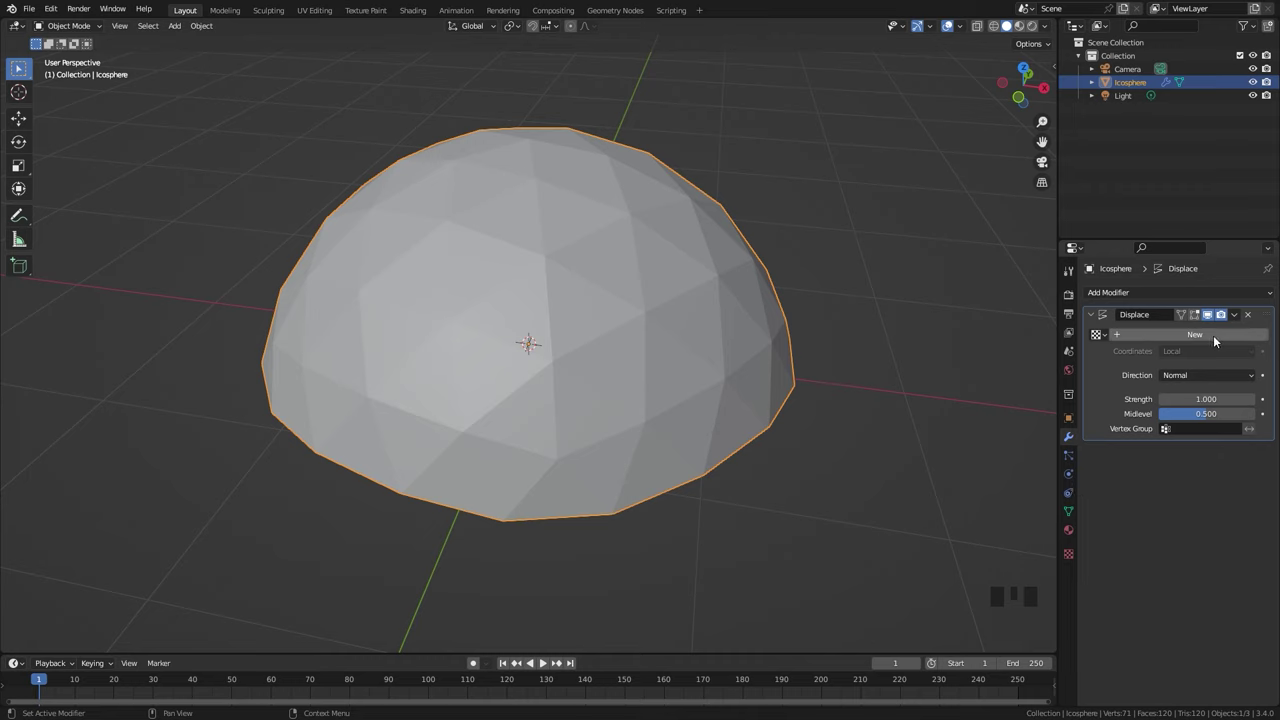
{"action": "left_click_drag", "start_coordinate": [1202, 344], "coordinate": [1076, 559]}
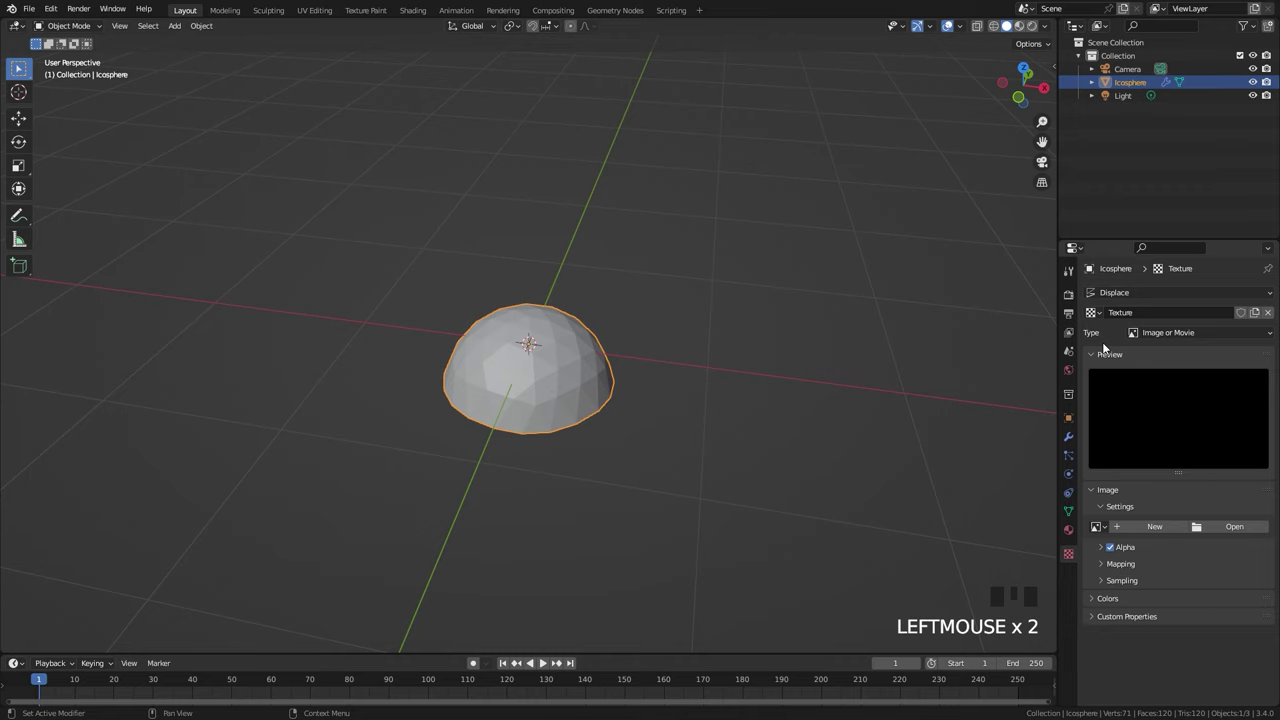
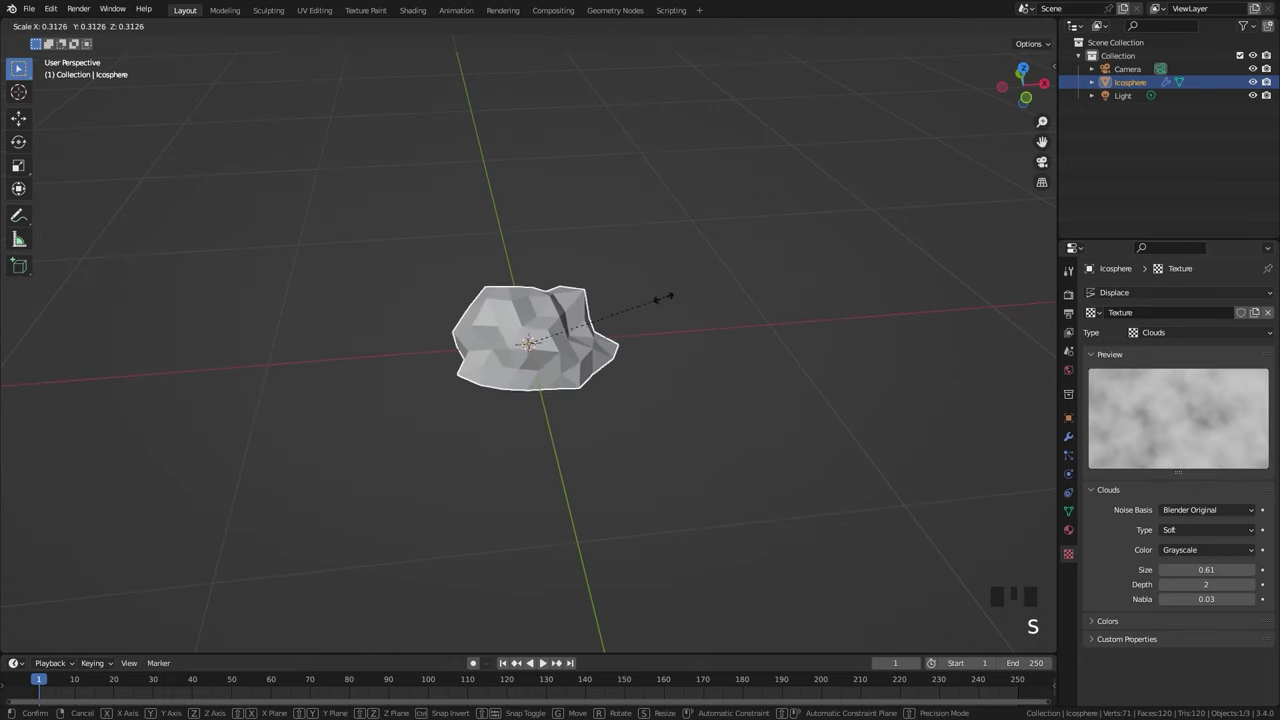
- Scale the rock down to about 0.31 of its size and inspect it
{"action": "key", "text": "n"}
{"action": "key", "text": "s"}
{"action": "key", "text": "s"}
{"action": "scroll", "scroll_direction": "down", "scroll_amount": 3}
{"action": "left_click_drag", "start_coordinate": [653, 357], "coordinate": [745, 342]}
{"action": "scroll", "scroll_direction": "up", "scroll_amount": 3}
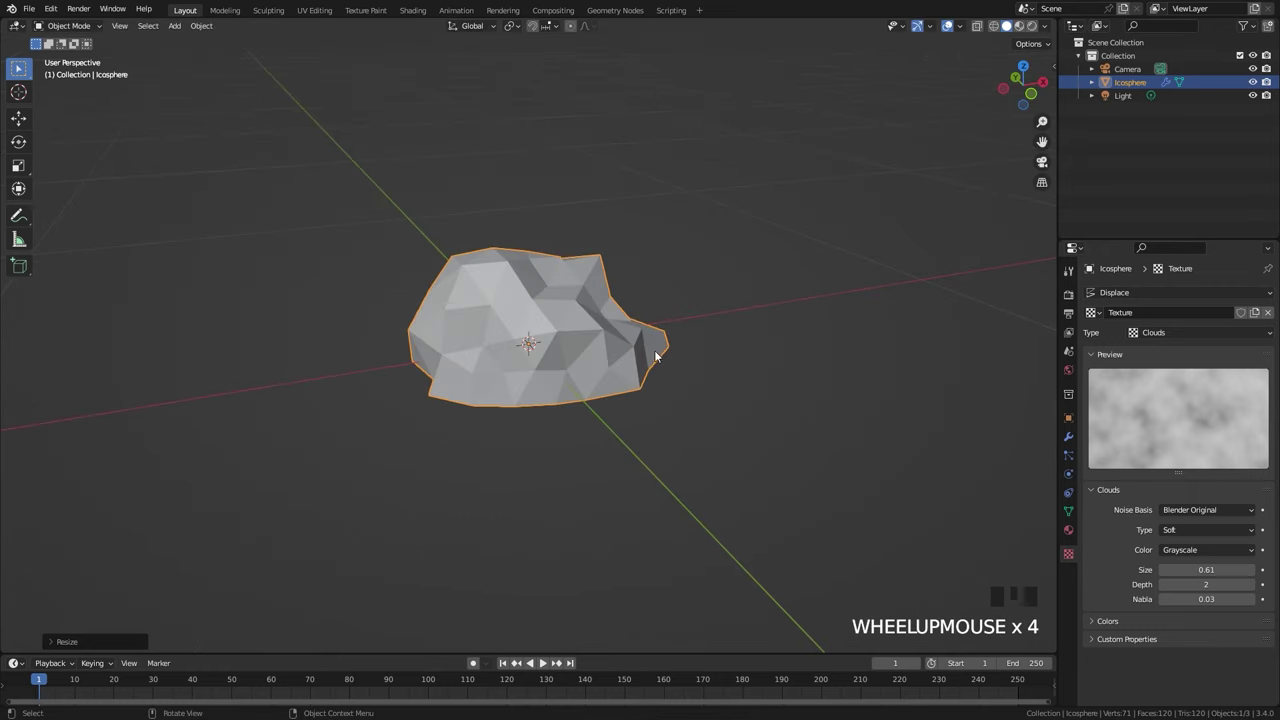
{"action": "left_click_drag", "start_coordinate": [645, 327], "coordinate": [1066, 461]}
{"action": "left_click", "coordinate": [1066, 461]}
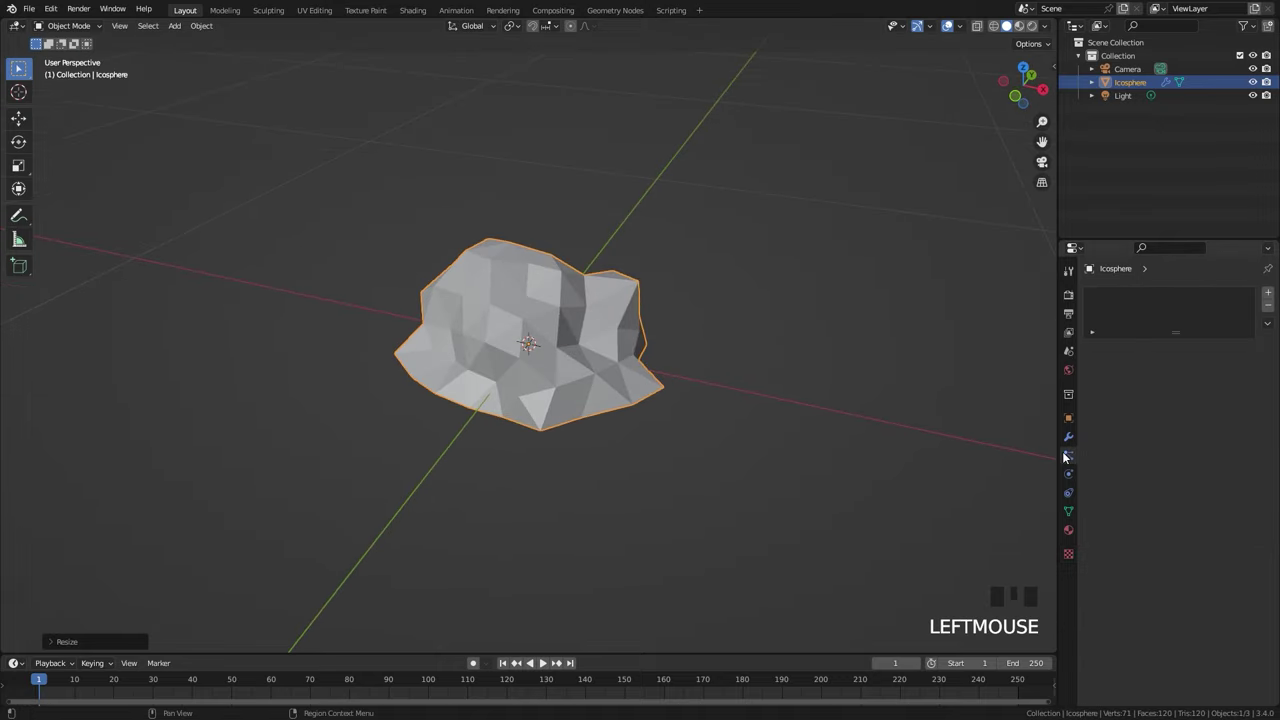
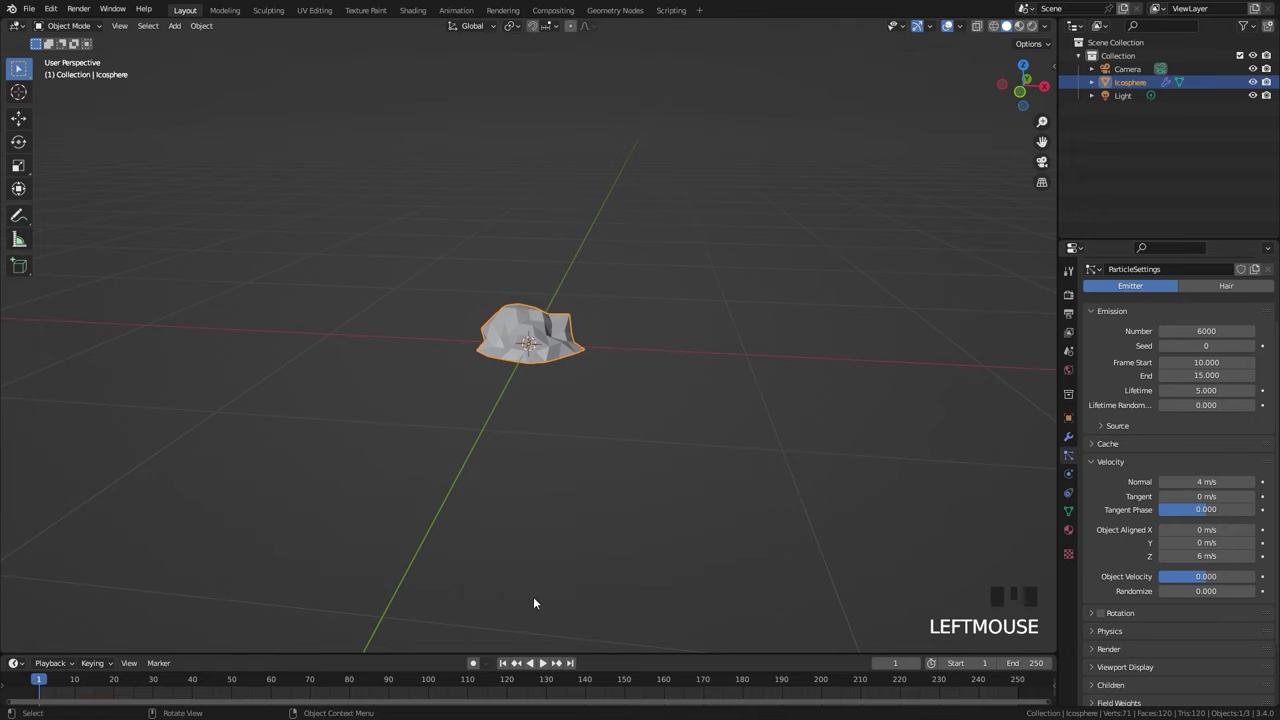
- Play the animation to preview the 6000-particle burst rising from the rock
{"action": "left_click_drag", "start_coordinate": [510, 666], "coordinate": [609, 396]}
{"action": "scroll", "scroll_direction": "down", "scroll_amount": 3}
{"action": "key", "text": "space"}
{"action": "key", "text": "space"}
{"action": "left_click_drag", "start_coordinate": [144, 680], "coordinate": [245, 561]}
{"action": "scroll", "scroll_direction": "up", "scroll_amount": 3}
{"action": "left_click_drag", "start_coordinate": [566, 381], "coordinate": [585, 374]}
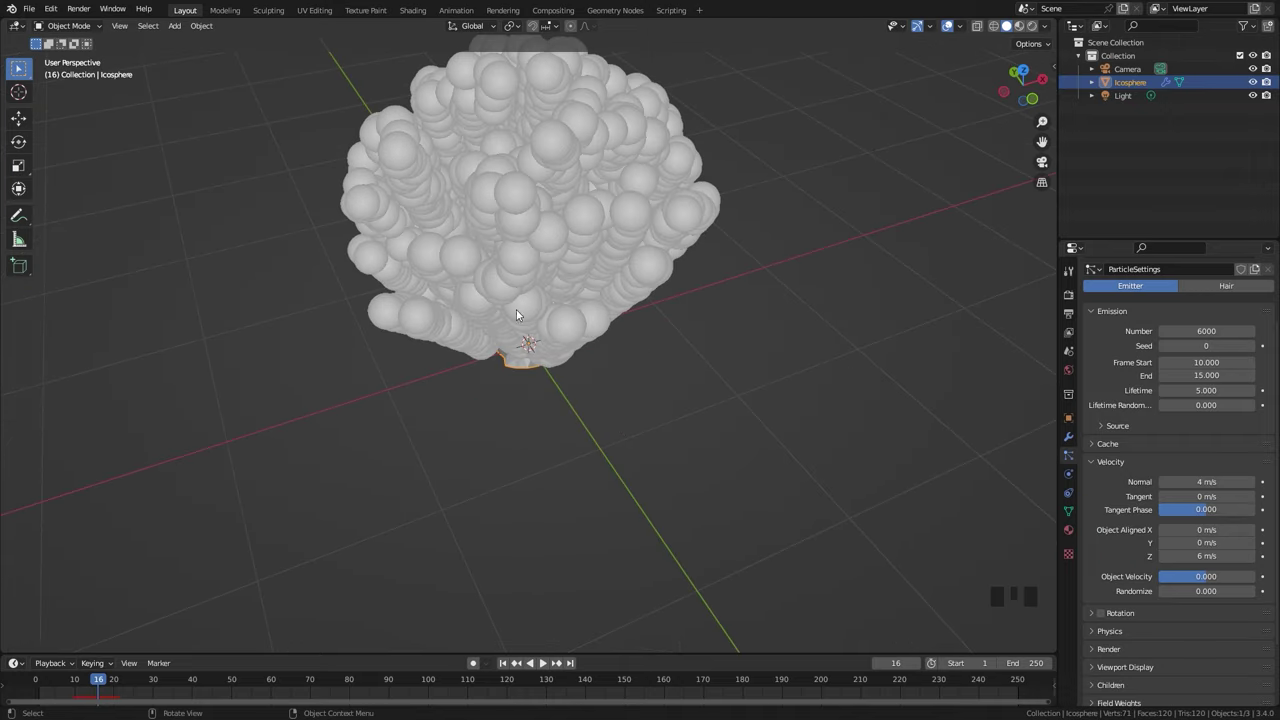
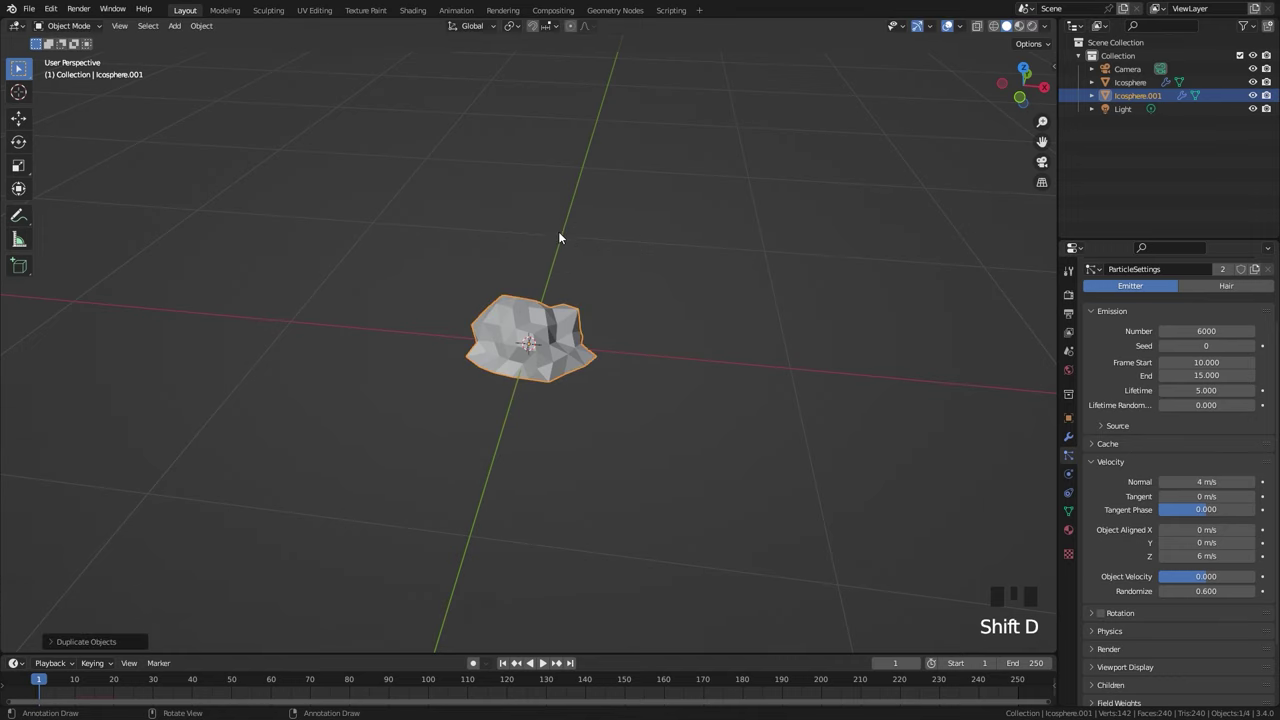
- Make the duplicate rock's cloud texture and particle settings single-user with Start 11, End 16, Z 7, Randomize 0.8
{"action": "scroll", "scroll_direction": "up", "scroll_amount": 3}
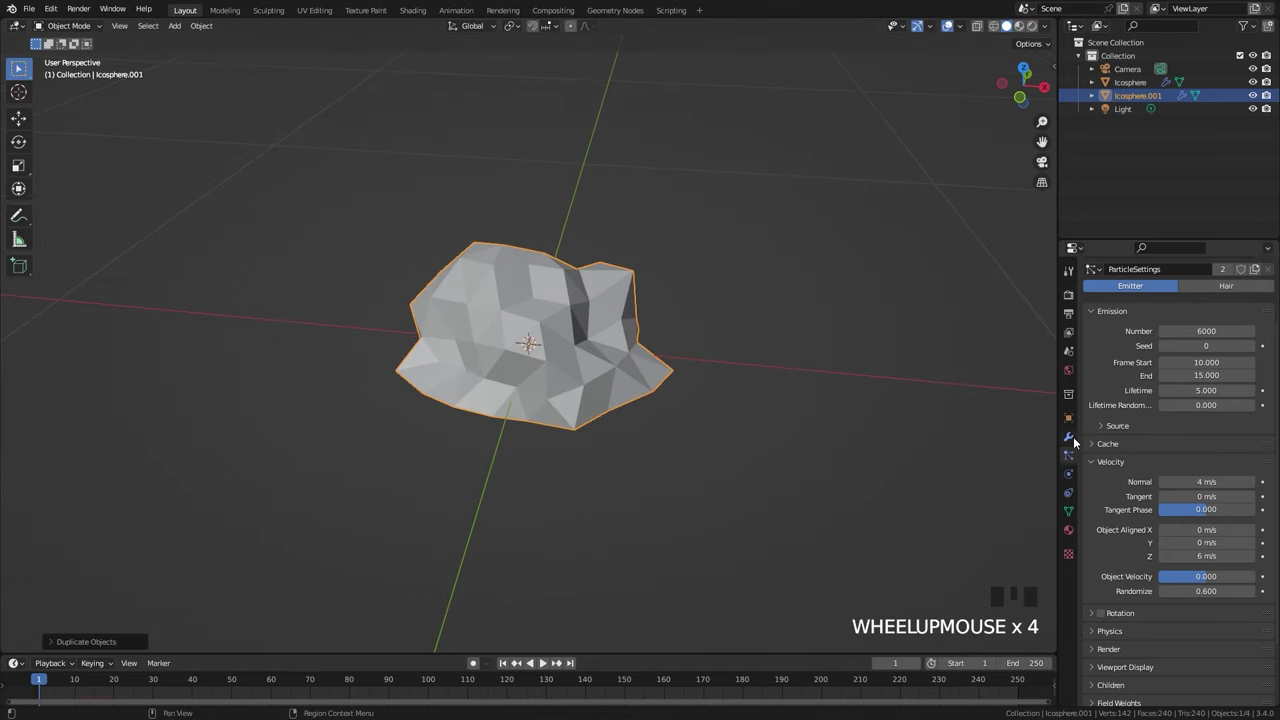
{"action": "left_click", "coordinate": [1076, 559]}
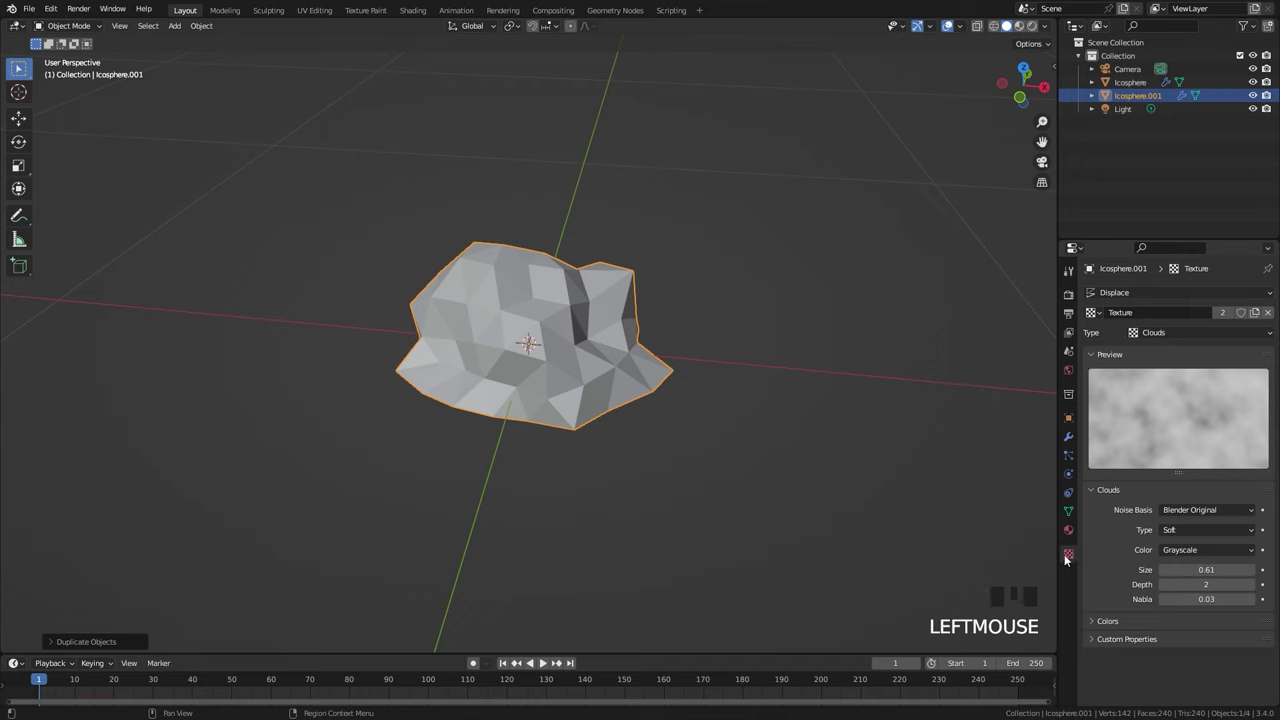
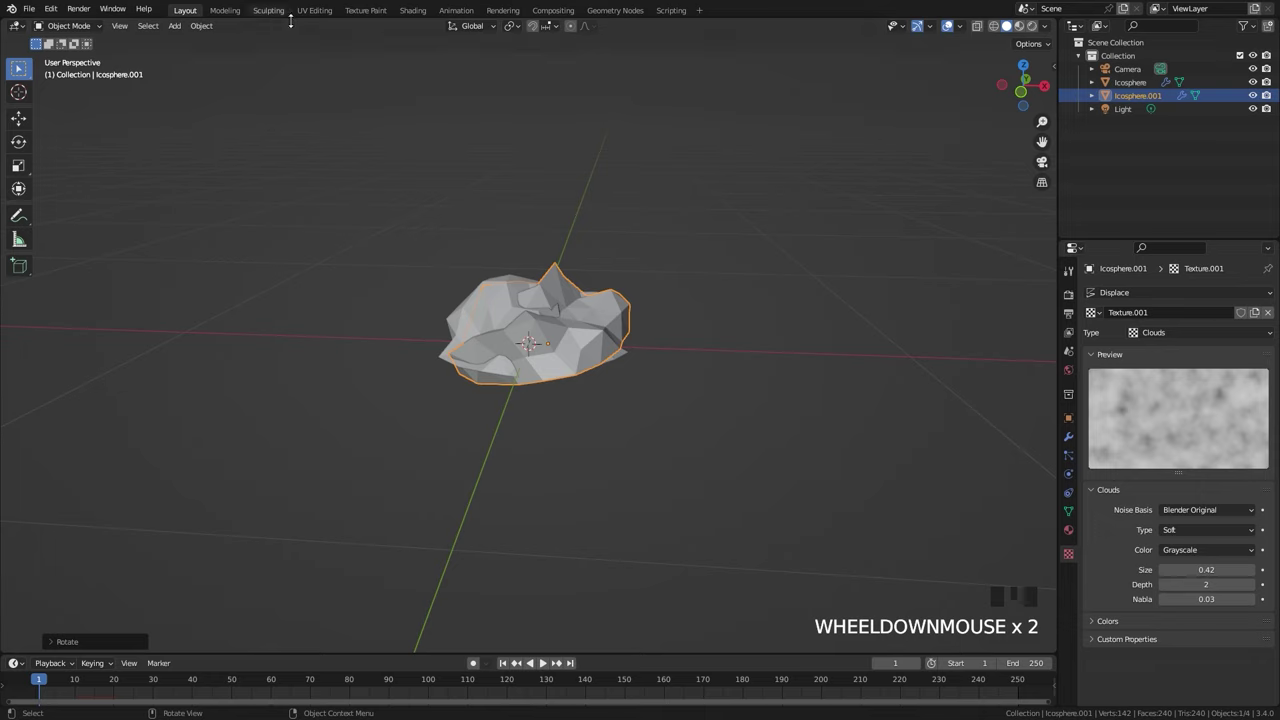
{"action": "left_click", "coordinate": [1065, 456]}
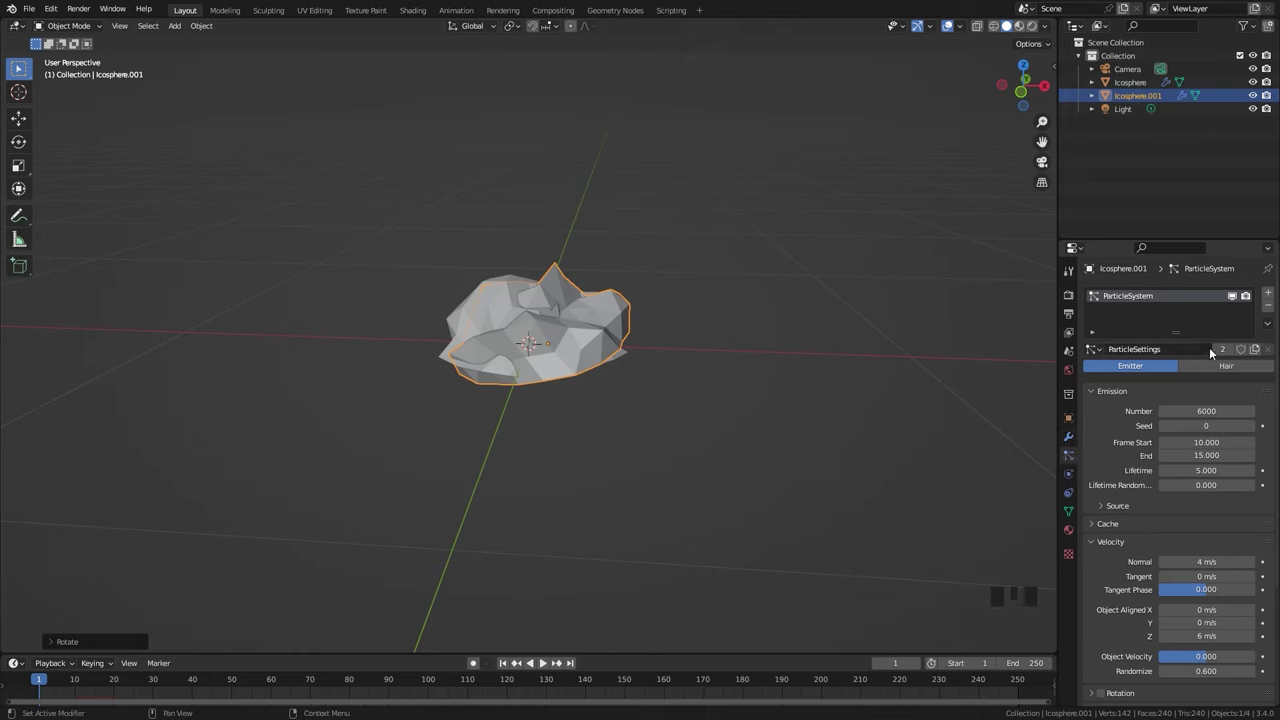
{"action": "left_click_drag", "start_coordinate": [1228, 351], "coordinate": [1225, 345]}
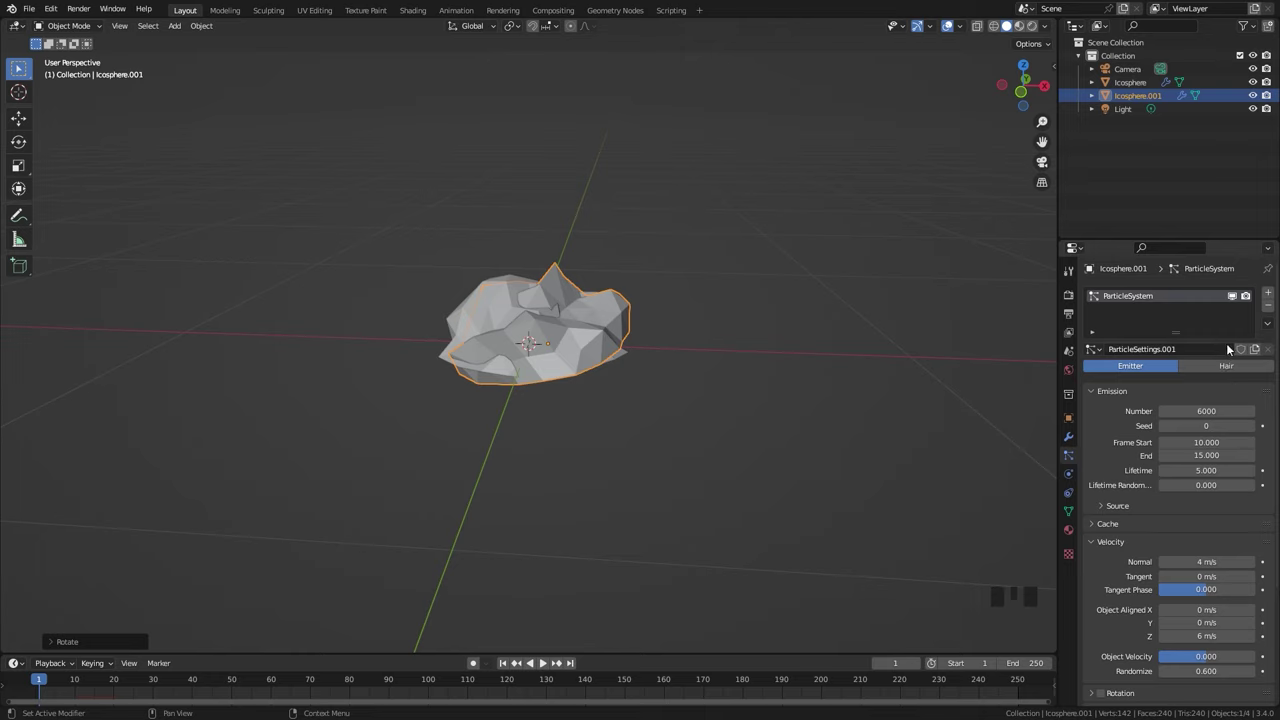
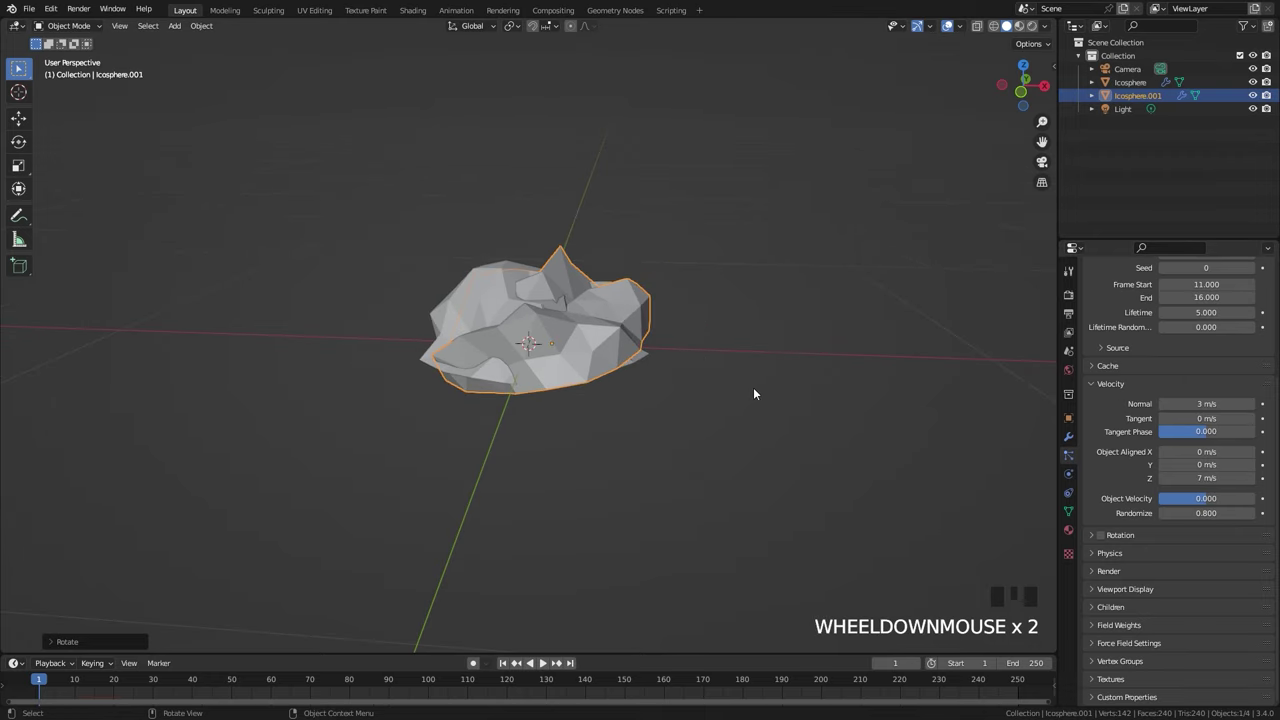
- Play the animation to preview both rock bursts and inspect them from several angles
{"action": "left_click_drag", "start_coordinate": [505, 661], "coordinate": [540, 363]}
{"action": "scroll", "scroll_direction": "down", "scroll_amount": 3}
{"action": "middle_click", "coordinate": [582, 377]}
{"action": "key", "text": "space"}
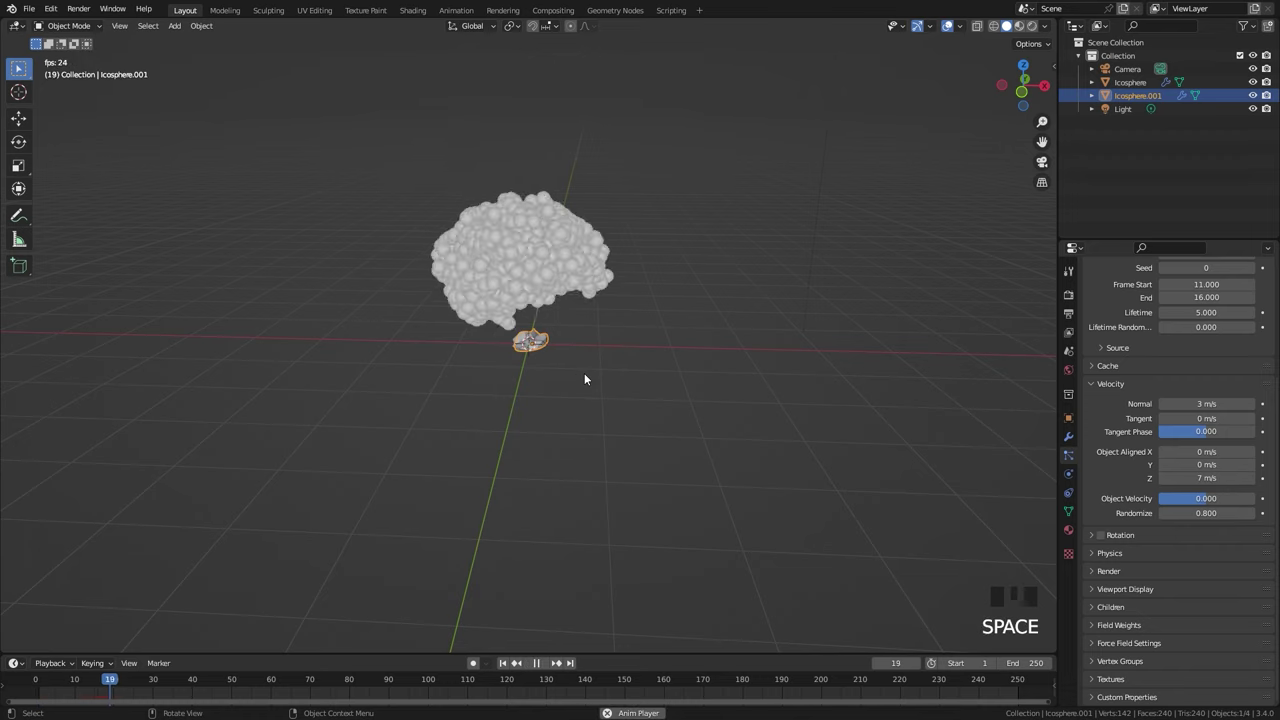
{"action": "key", "text": "space"}
{"action": "left_click_drag", "start_coordinate": [129, 680], "coordinate": [533, 380]}
{"action": "scroll", "scroll_direction": "up", "scroll_amount": 3}
{"action": "left_click_drag", "start_coordinate": [554, 334], "coordinate": [703, 170]}
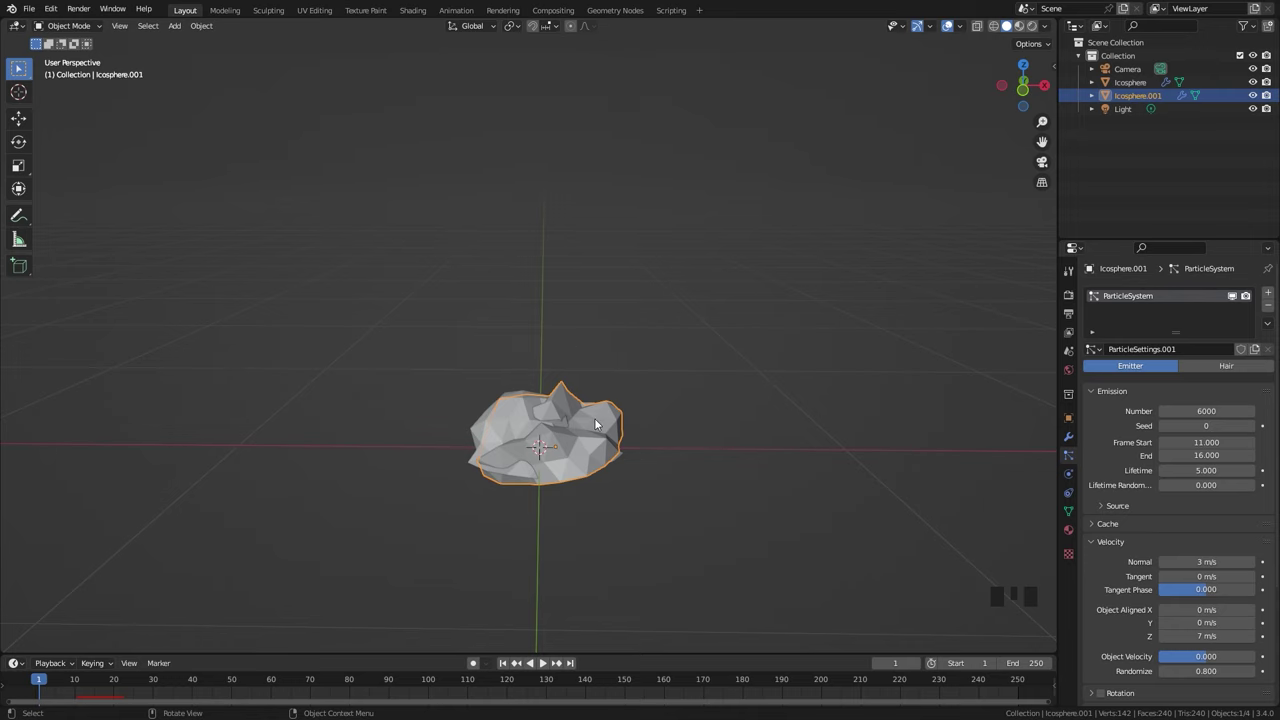
{"action": "left_click_drag", "start_coordinate": [547, 402], "coordinate": [549, 446]}
{"action": "scroll", "scroll_direction": "up", "scroll_amount": 3}
{"action": "left_click_drag", "start_coordinate": [585, 454], "coordinate": [514, 345]}
- Add a circle mesh, fill it with a face, shrink it to a small disc and raise it above the rock
{"action": "key", "text": "shift+a"}
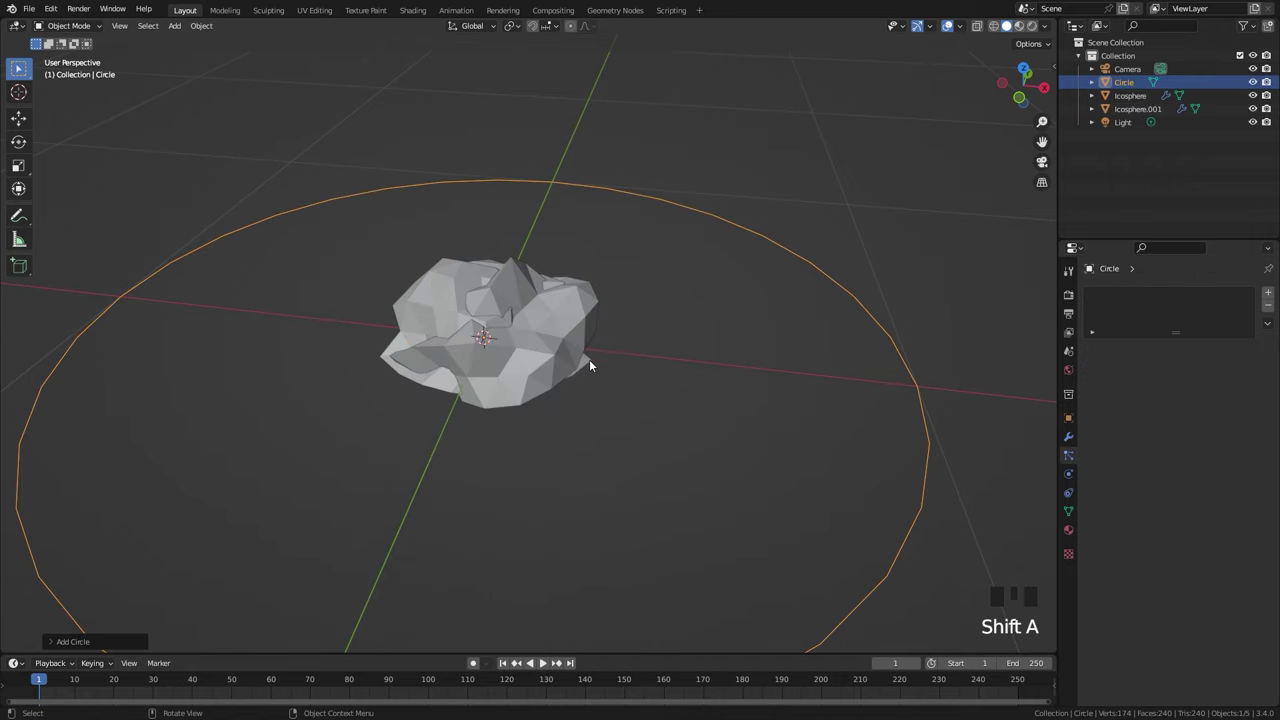
{"action": "key", "text": "Tab"}
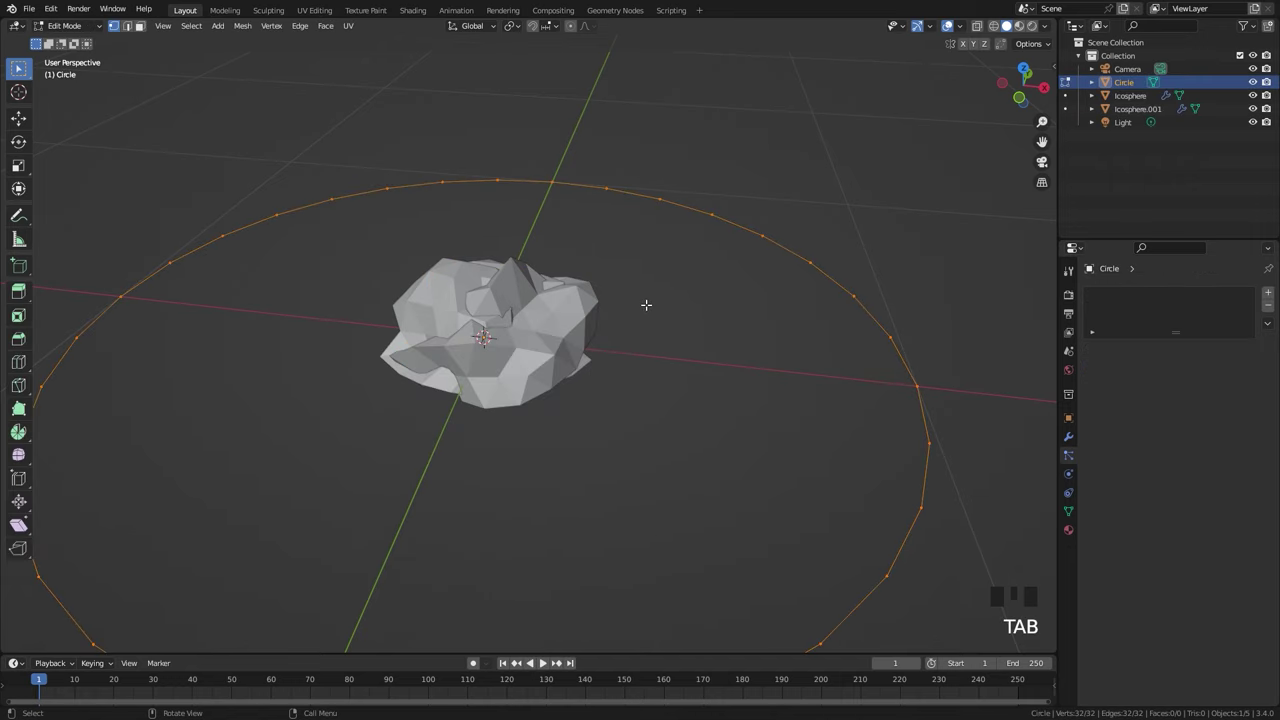
{"action": "key", "text": "f"}
{"action": "key", "text": "Tab"}
{"action": "key", "text": "s"}
{"action": "key", "text": "g"}
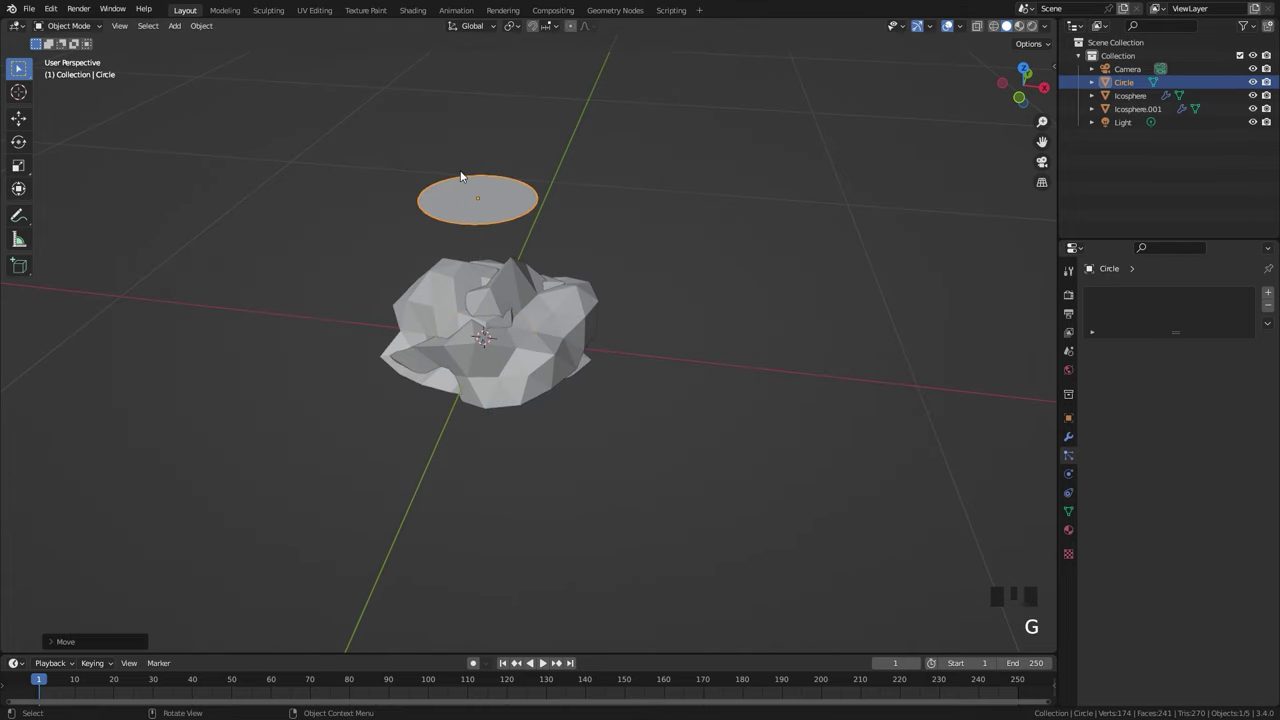
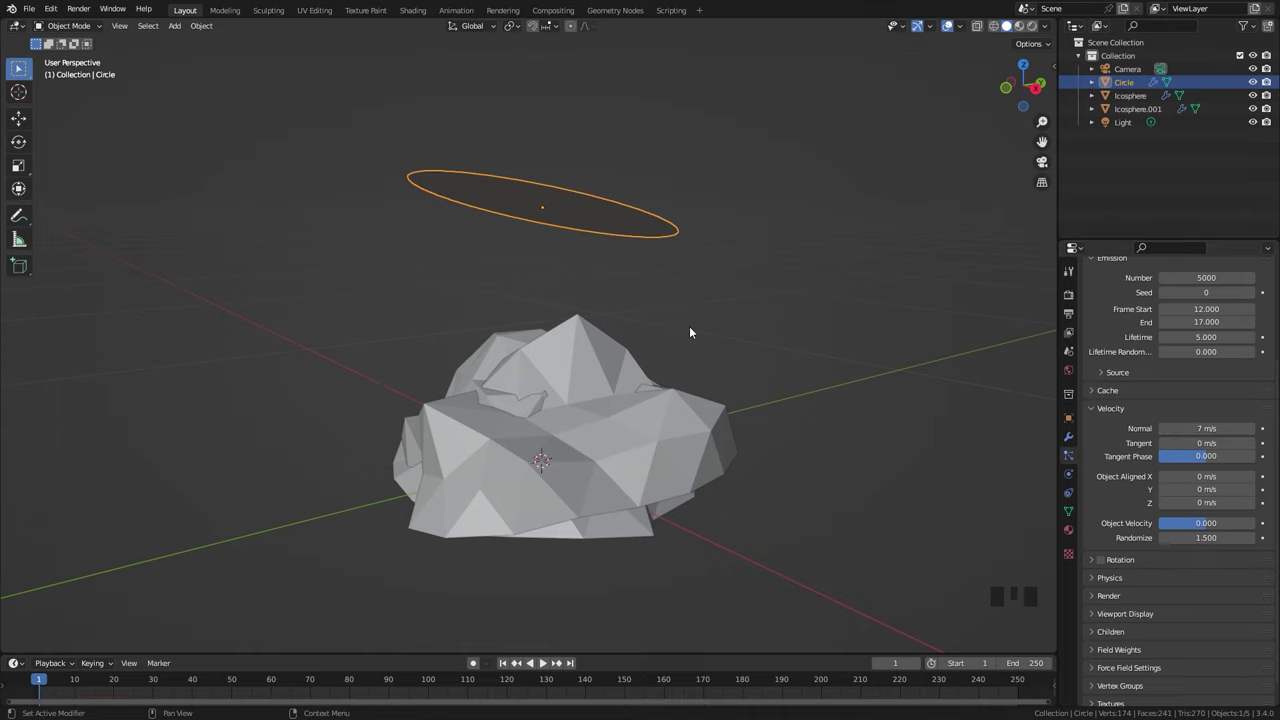
{"action": "scroll", "scroll_direction": "down", "scroll_amount": 3}
- Add a plane and raise both rocks slightly along Z above it in front view
{"action": "left_click_drag", "start_coordinate": [550, 270], "coordinate": [565, 338]}
{"action": "key", "text": "shift+a"}
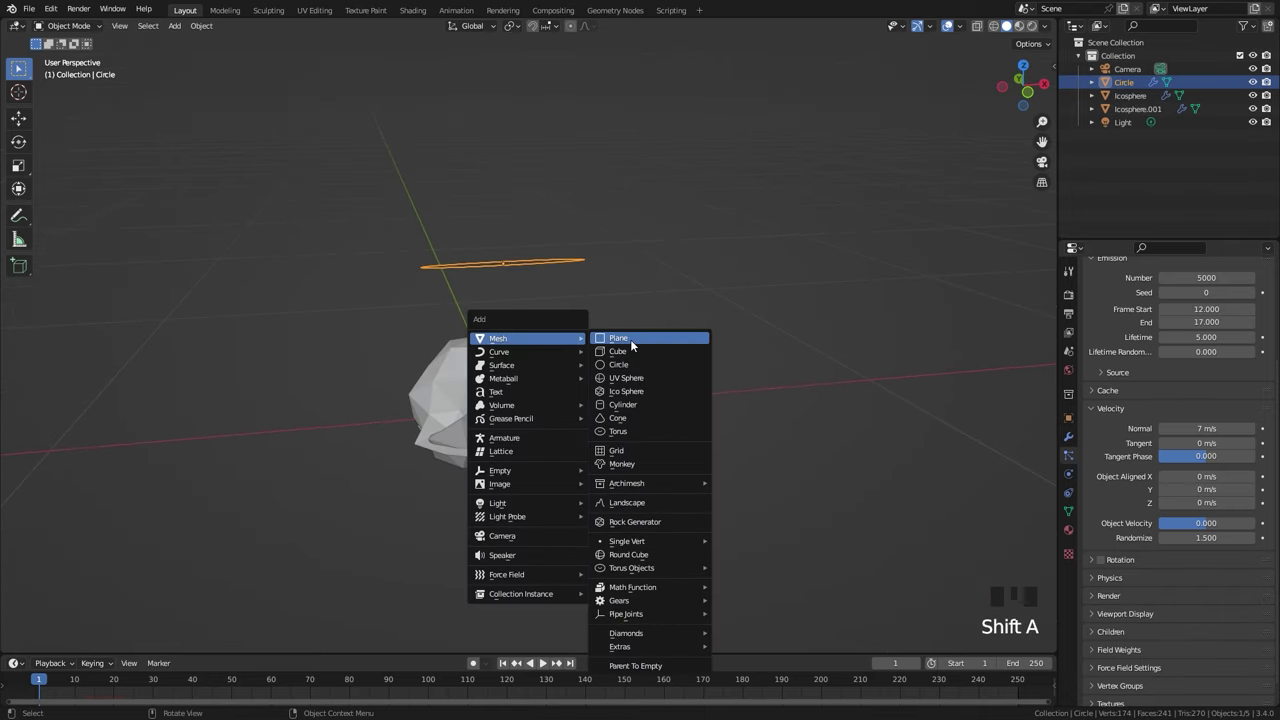
{"action": "scroll", "scroll_direction": "down", "scroll_amount": 3}
{"action": "key", "text": "KP_1"}
{"action": "scroll", "scroll_direction": "up", "scroll_amount": 3}
{"action": "left_click", "coordinate": [492, 367]}
{"action": "left_click", "coordinate": [632, 393]}
{"action": "key", "text": "g"}
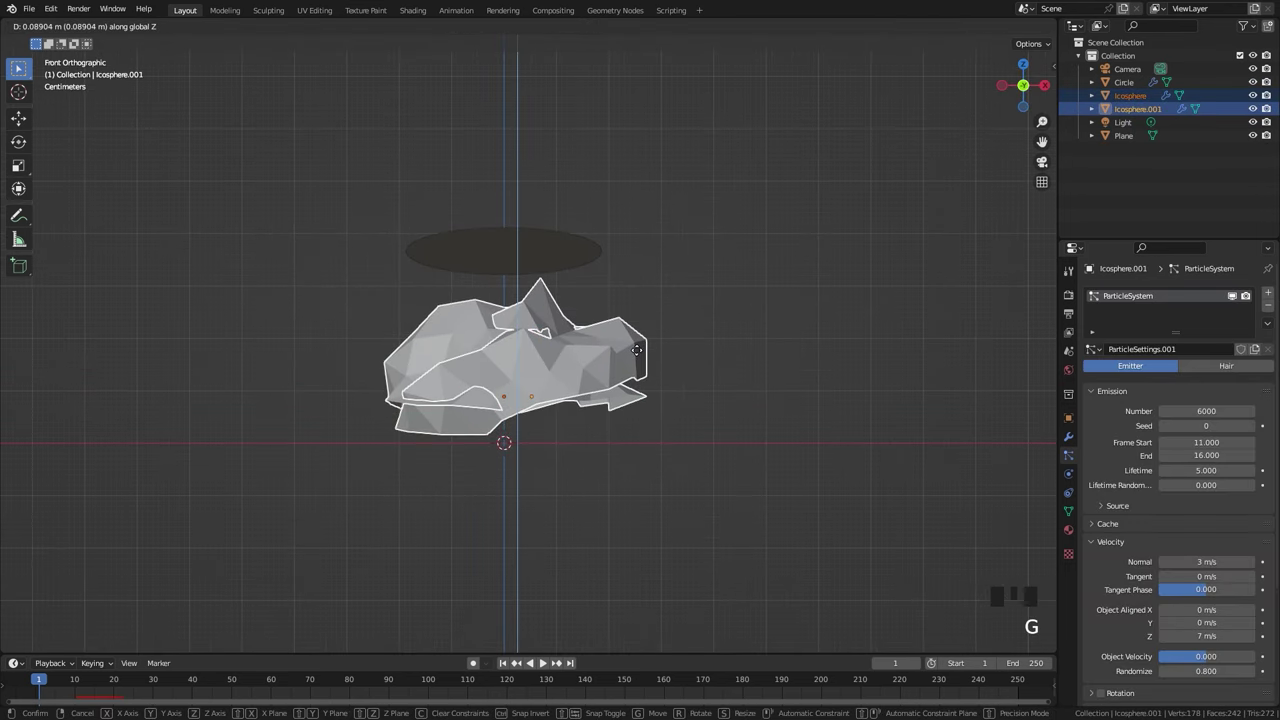
{"action": "key", "text": "r"}
{"action": "key", "text": "g"}
- Scale the plane up into a wide ground beneath the emitters
{"action": "left_click", "coordinate": [525, 246]}
{"action": "left_click", "coordinate": [765, 450]}
{"action": "left_click", "coordinate": [764, 438]}
{"action": "scroll", "scroll_direction": "down", "scroll_amount": 3}
{"action": "left_click_drag", "start_coordinate": [772, 471], "coordinate": [756, 463]}
{"action": "left_click", "coordinate": [756, 463]}
{"action": "key", "text": "s"}
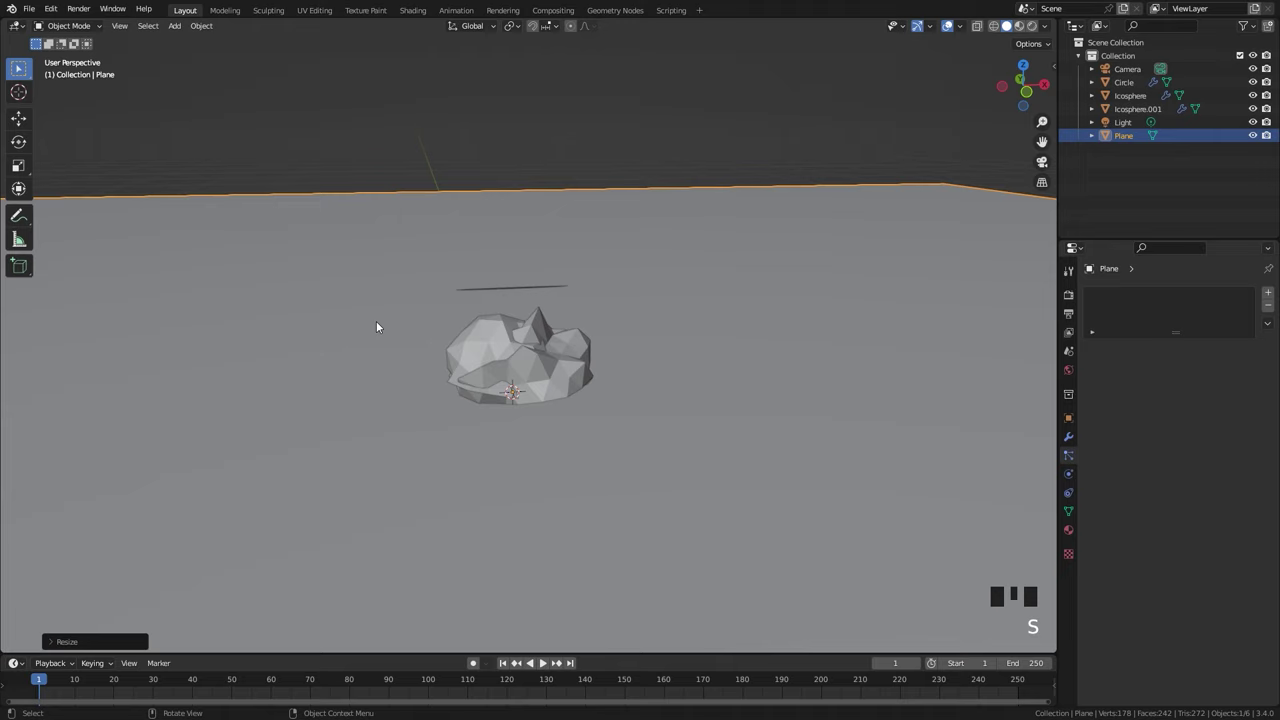
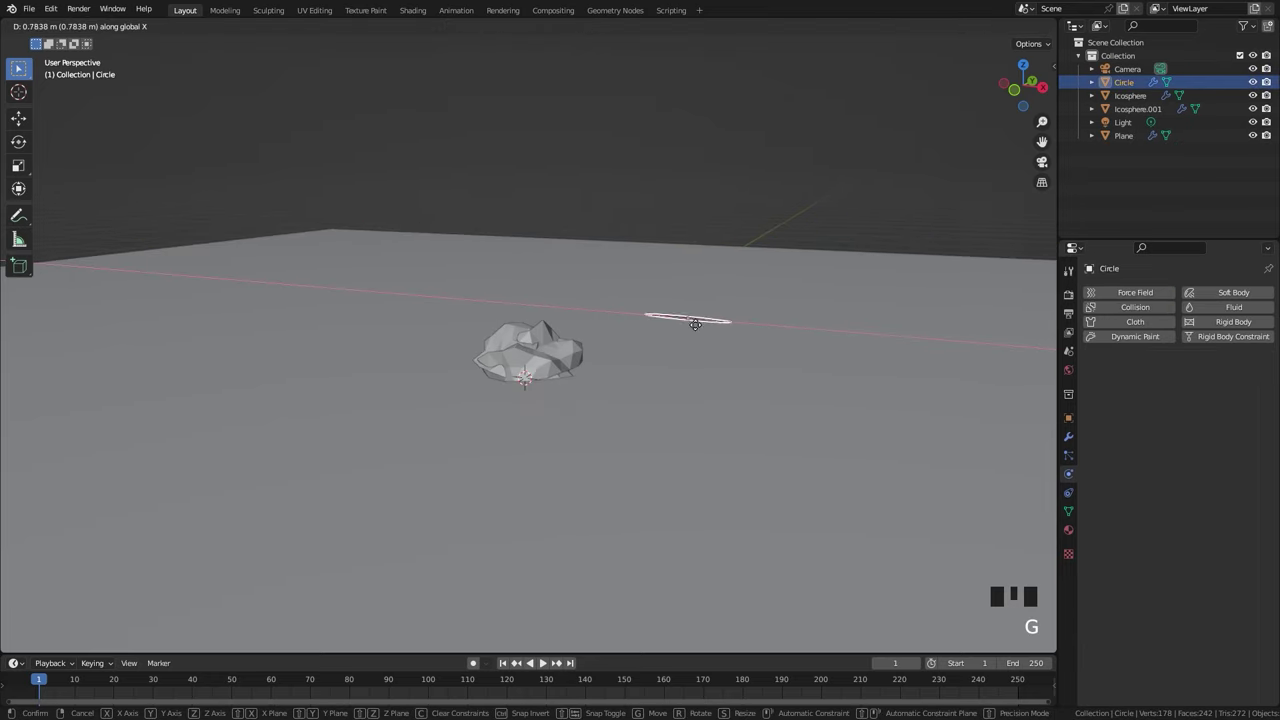
- Make the ground plane a Collision object and play the bursts to check particles bounce off it
{"action": "left_click_drag", "start_coordinate": [508, 667], "coordinate": [695, 470]}
{"action": "left_click_drag", "start_coordinate": [695, 470], "coordinate": [738, 430]}
{"action": "scroll", "scroll_direction": "up", "scroll_amount": 3}
{"action": "key", "text": "space"}
{"action": "key", "text": "space"}
{"action": "key", "text": "space"}
{"action": "key", "text": "space"}
{"action": "left_click_drag", "start_coordinate": [505, 664], "coordinate": [789, 377]}
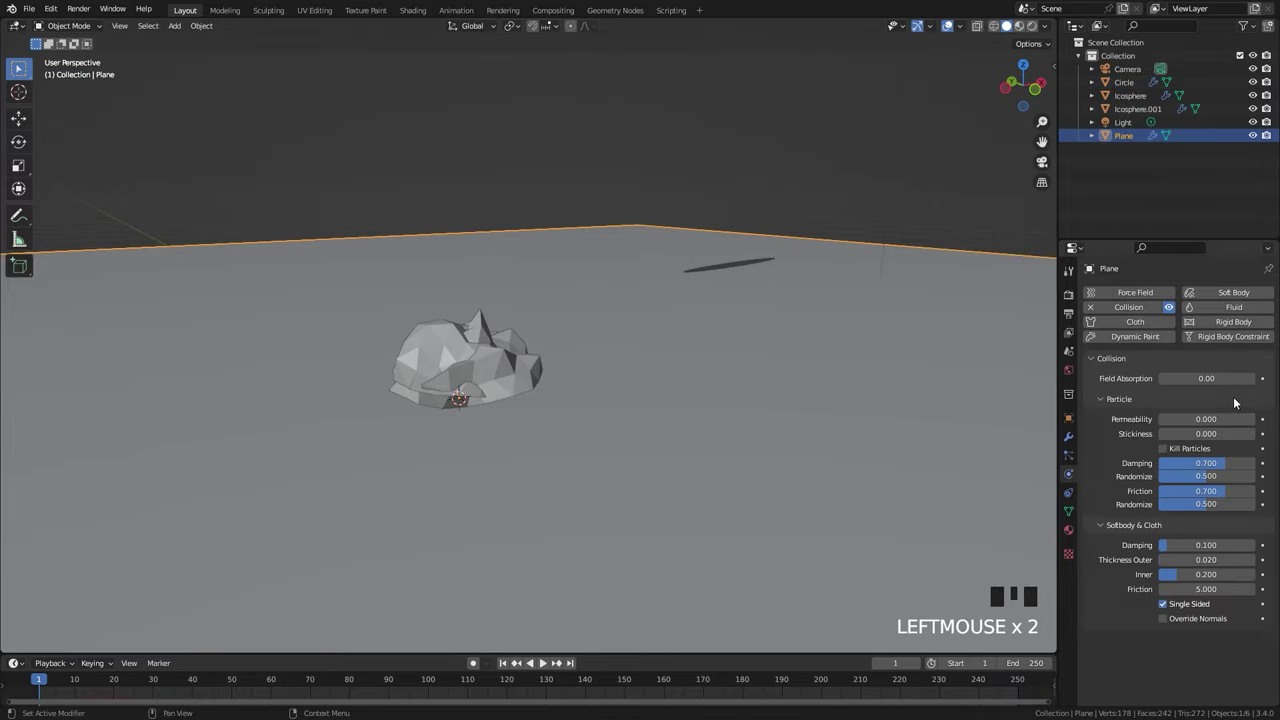
{"action": "left_click_drag", "start_coordinate": [1208, 465], "coordinate": [850, 253]}
{"action": "key", "text": "space"}
{"action": "key", "text": "space"}
{"action": "left_click_drag", "start_coordinate": [827, 263], "coordinate": [847, 282]}
- Move the circle emitter along X and lower it to sit just above the rock cluster
{"action": "left_click", "coordinate": [847, 282]}
{"action": "key", "text": "KP_7"}
{"action": "key", "text": "g"}
{"action": "left_click_drag", "start_coordinate": [586, 296], "coordinate": [442, 165]}
{"action": "scroll", "scroll_direction": "up", "scroll_amount": 3}
{"action": "key", "text": "g"}
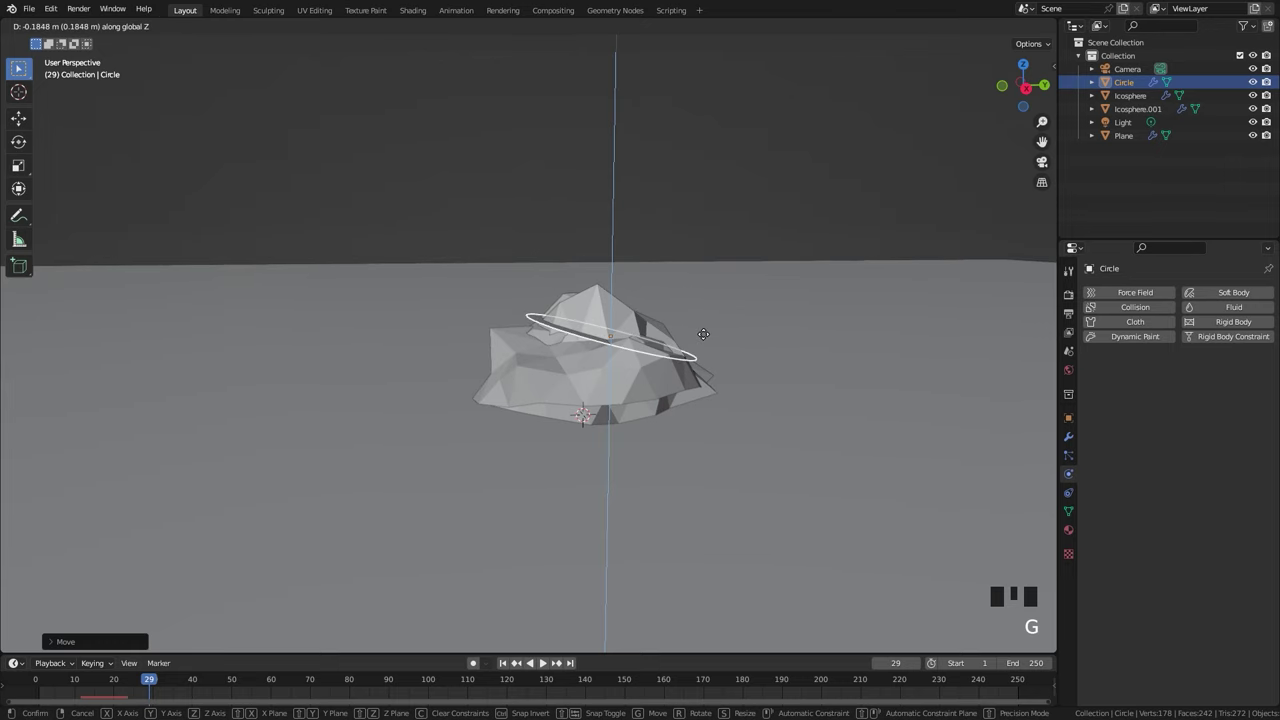
{"action": "left_click_drag", "start_coordinate": [546, 338], "coordinate": [649, 345]}
{"action": "left_click", "coordinate": [668, 358]}
- Make the rock a Fluid Flow of type Fire + Smoke sourced from its ParticleSystem, strength 3
{"action": "left_click", "coordinate": [1069, 474]}
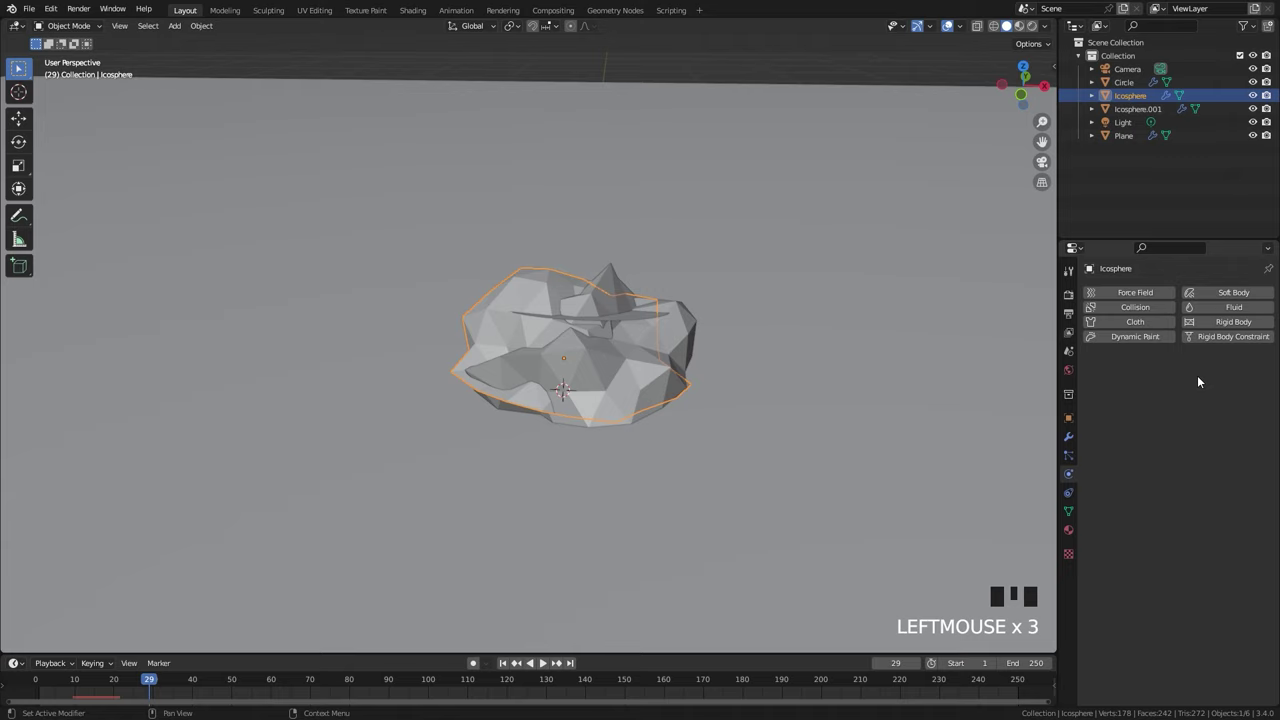
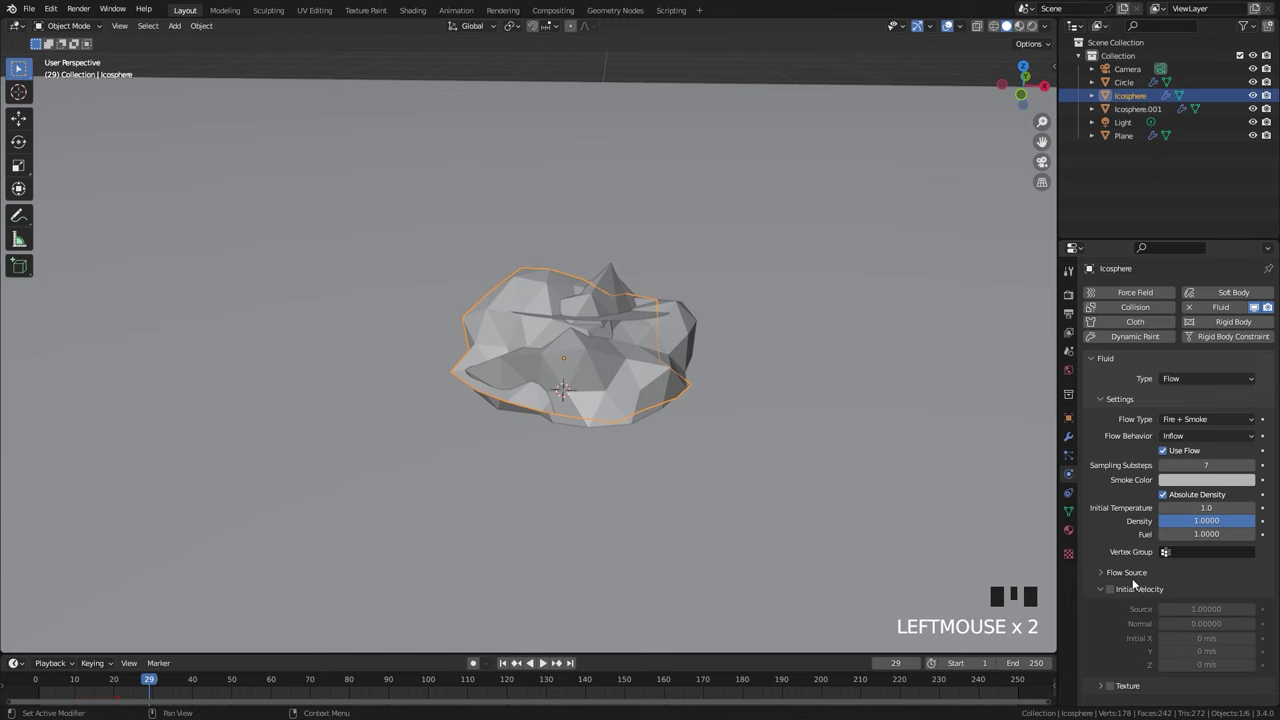
{"action": "left_click_drag", "start_coordinate": [1129, 576], "coordinate": [1213, 556]}
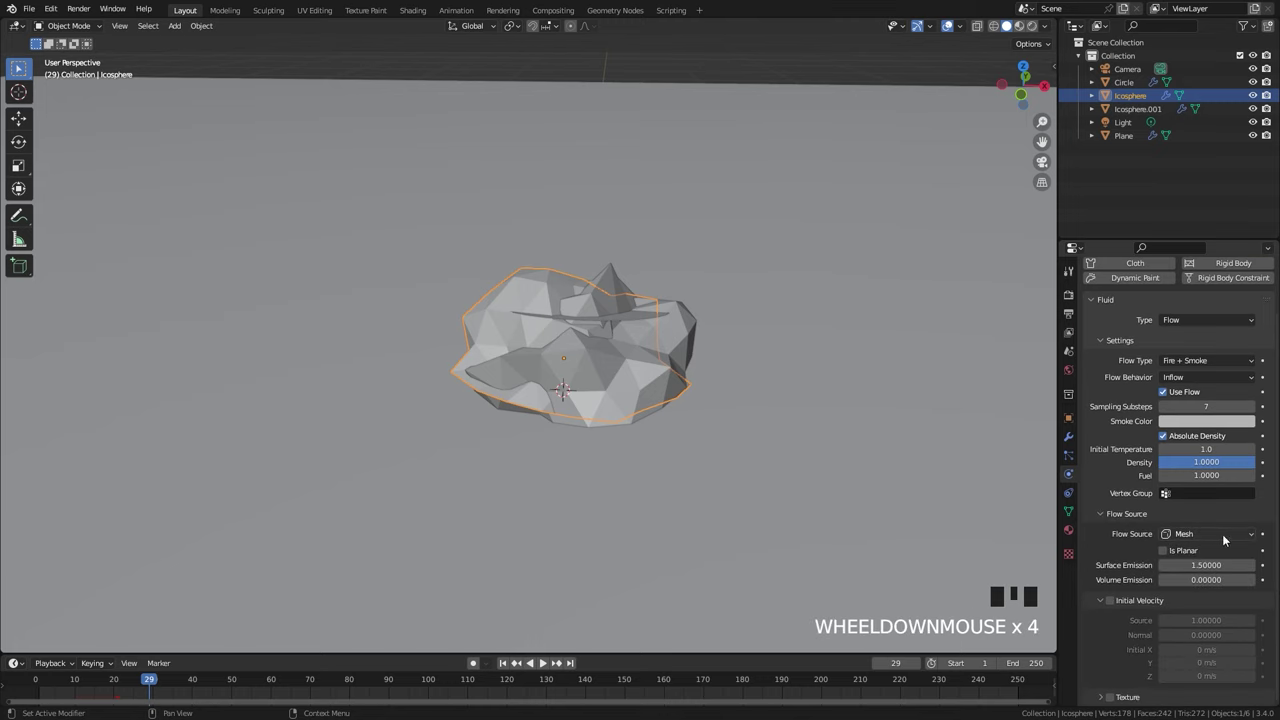
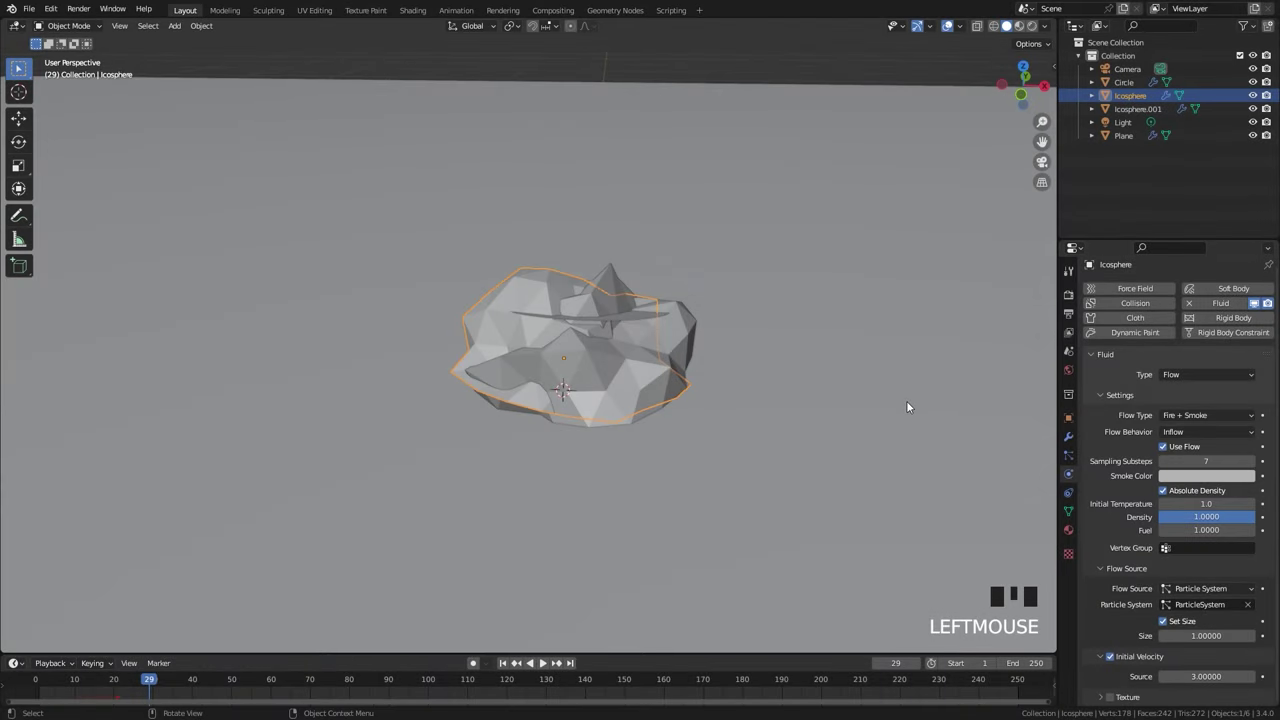
{"action": "scroll", "scroll_direction": "down", "scroll_amount": 3}
{"action": "left_click", "coordinate": [1240, 587]}
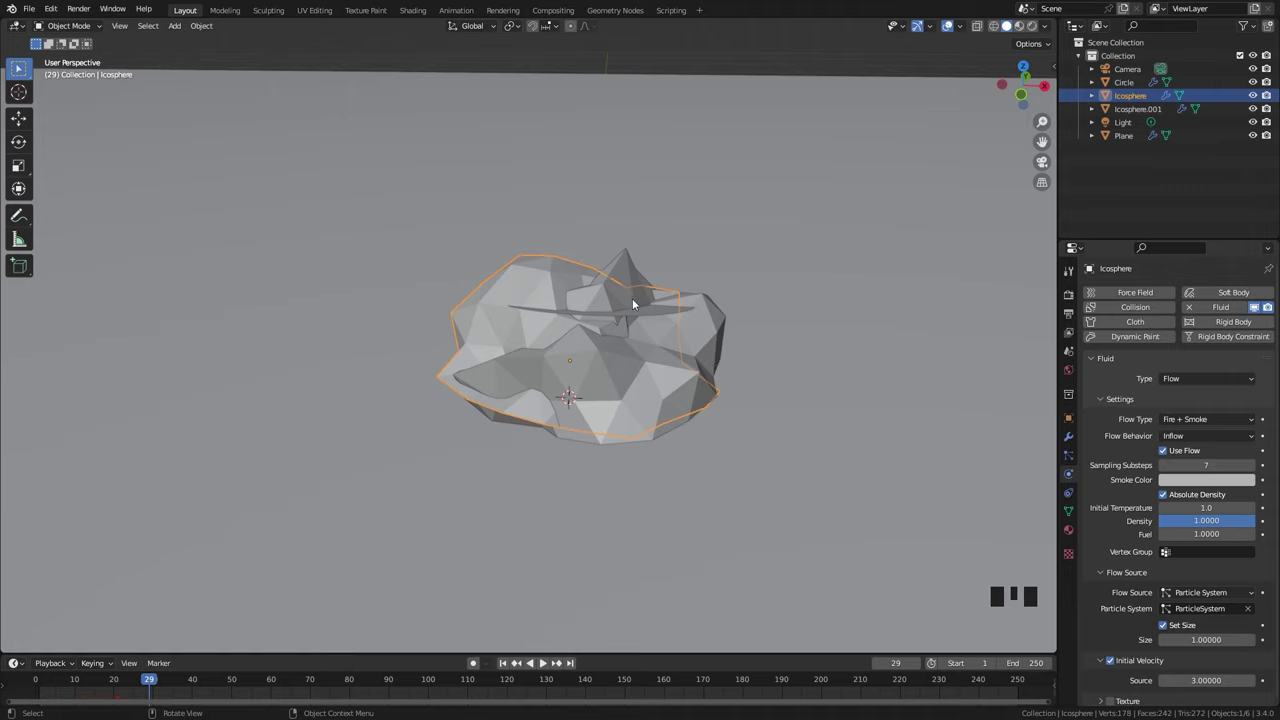
- Copy the rock's fluid modifiers to the other emitters with Ctrl+L and check the circle's particles
{"action": "key", "text": "ctrl+l"}
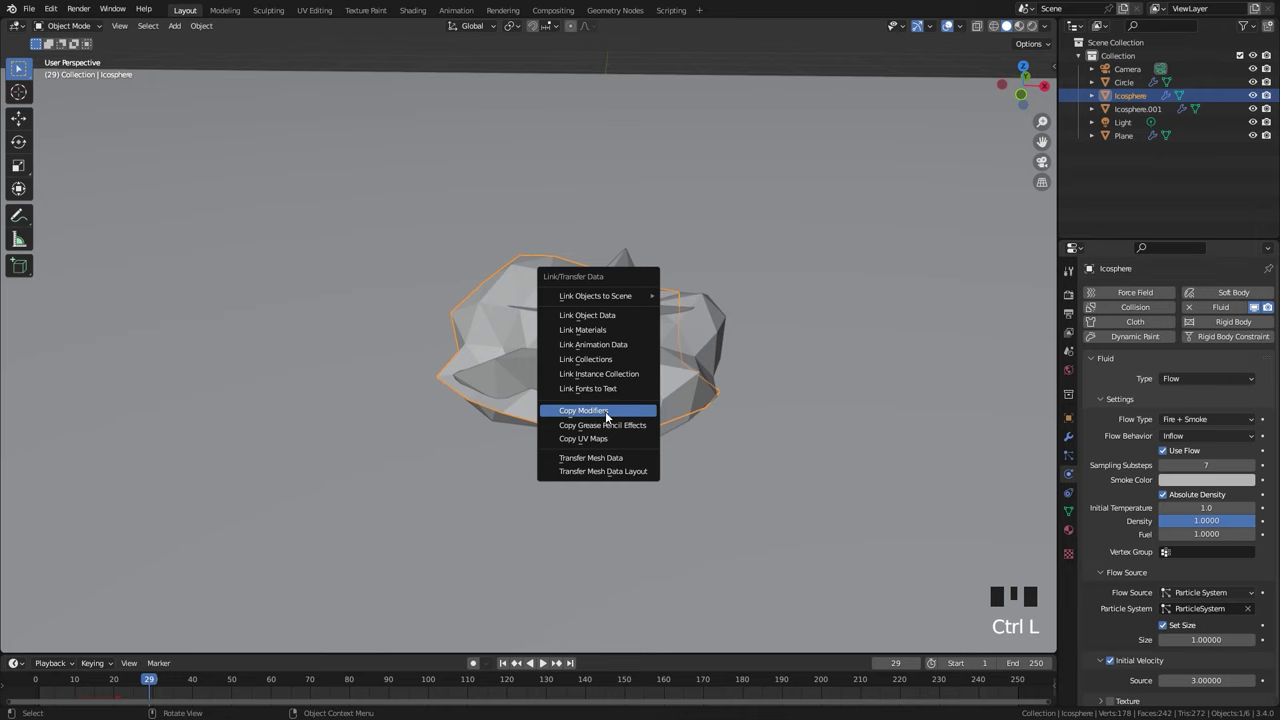
{"action": "left_click", "coordinate": [1071, 454]}
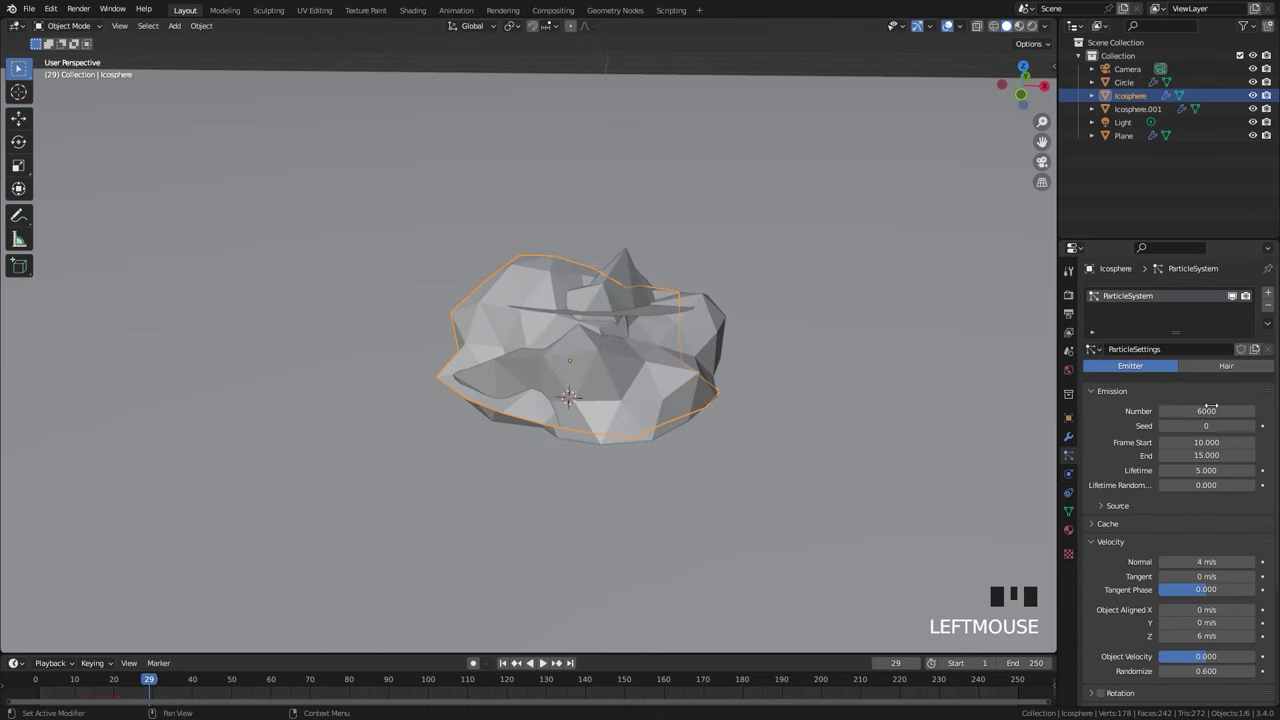
{"action": "left_click", "coordinate": [650, 316]}
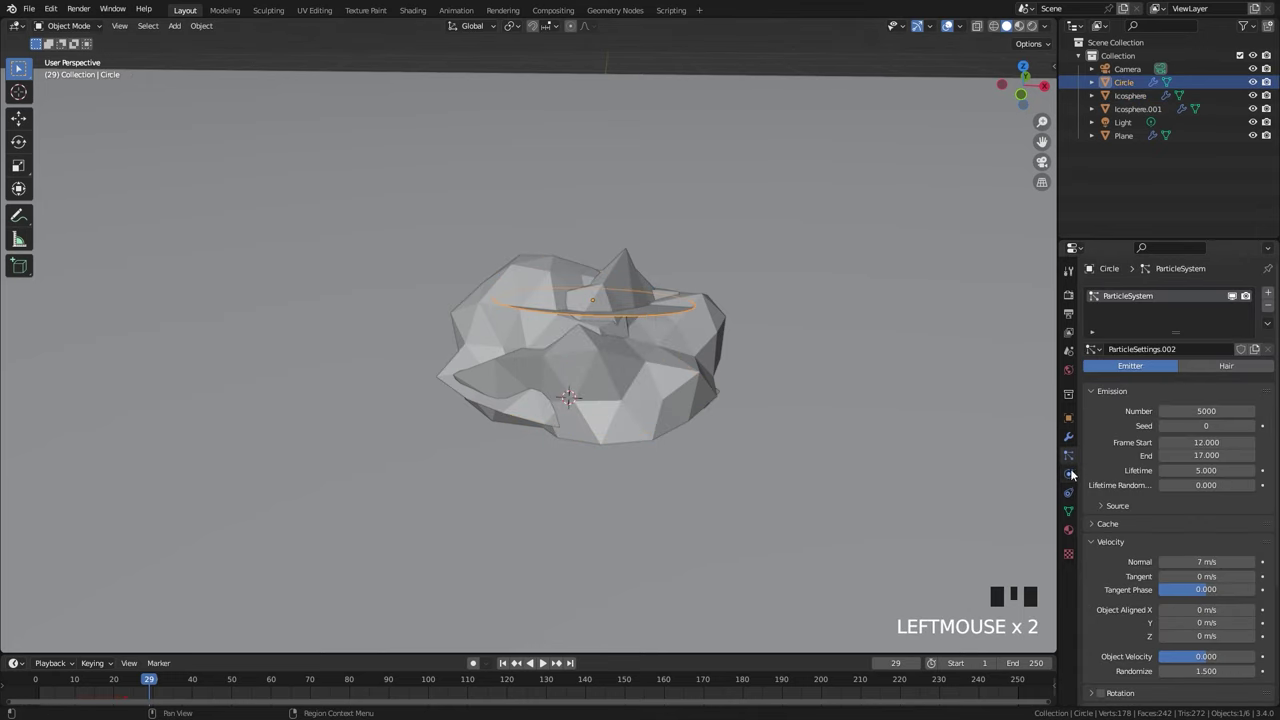
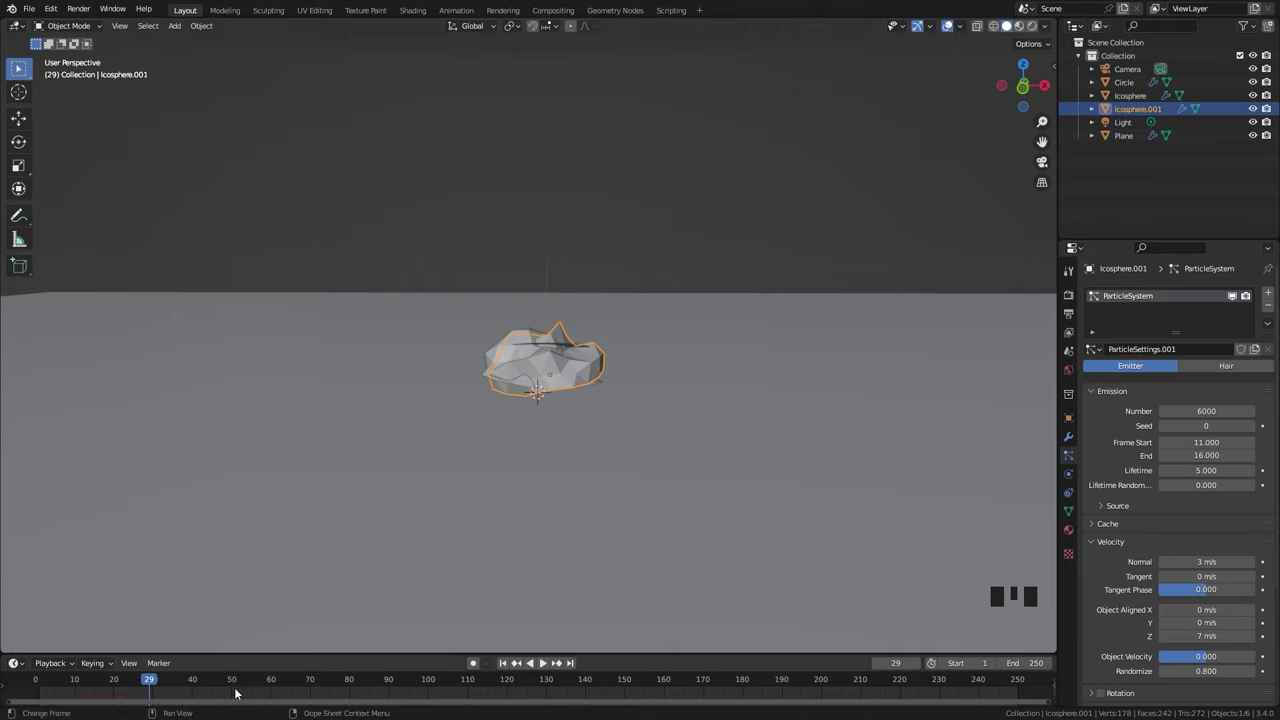
{"action": "scroll", "scroll_direction": "up", "scroll_amount": 3}
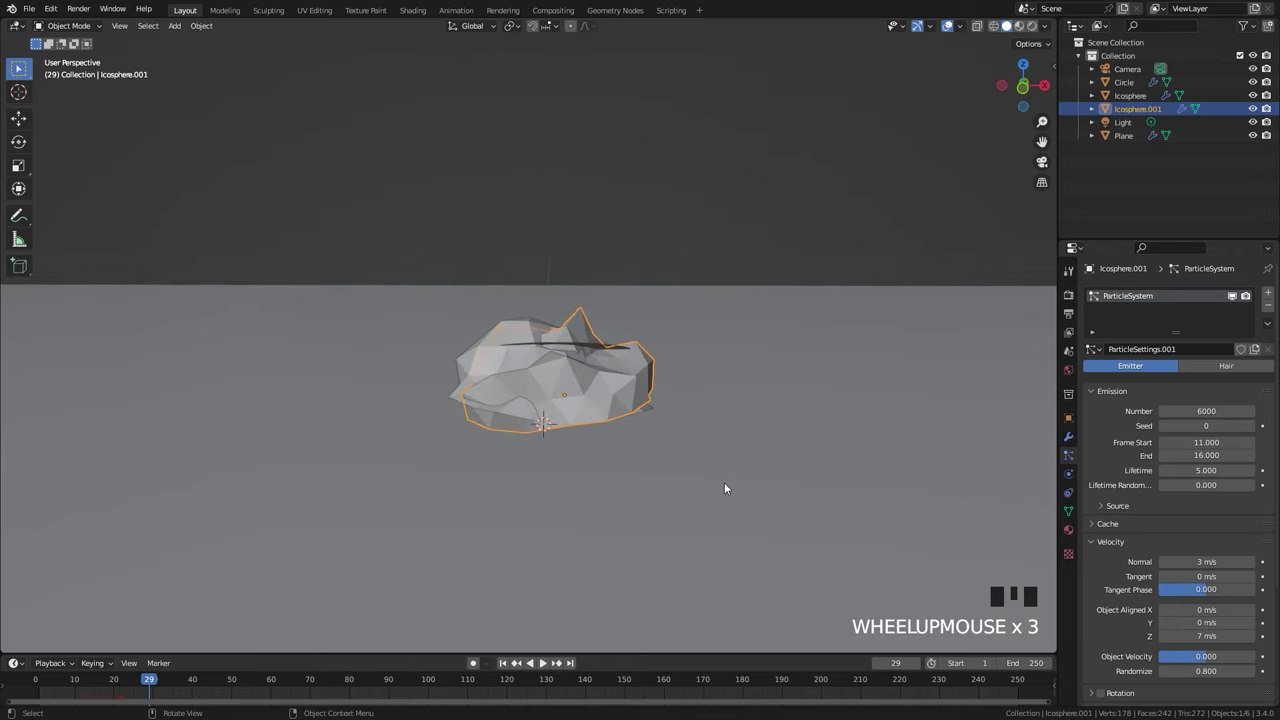
{"action": "left_click_drag", "start_coordinate": [574, 365], "coordinate": [598, 418]}
{"action": "scroll", "scroll_direction": "up", "scroll_amount": 3}
- Select the first rock, the circle emitter and the second rock together
{"action": "left_click", "coordinate": [608, 314]}
{"action": "left_click", "coordinate": [482, 289]}
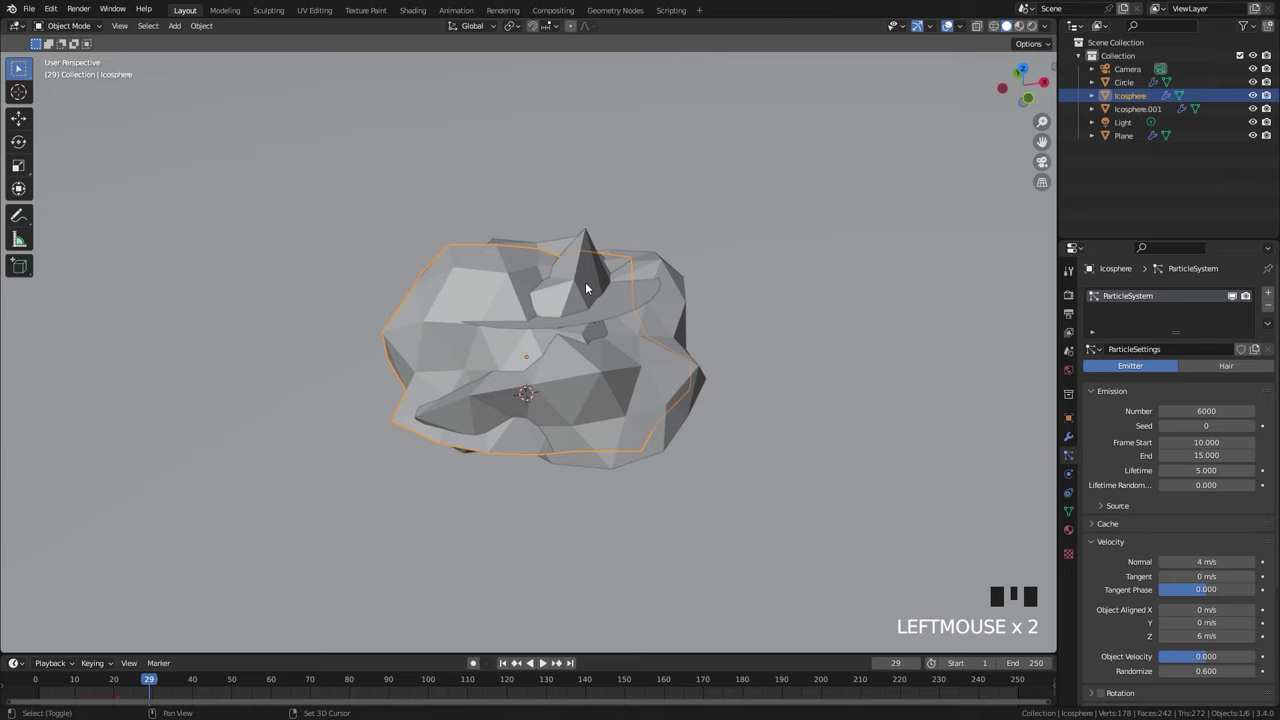
{"action": "left_click", "coordinate": [670, 290]}
{"action": "left_click", "coordinate": [634, 296]}
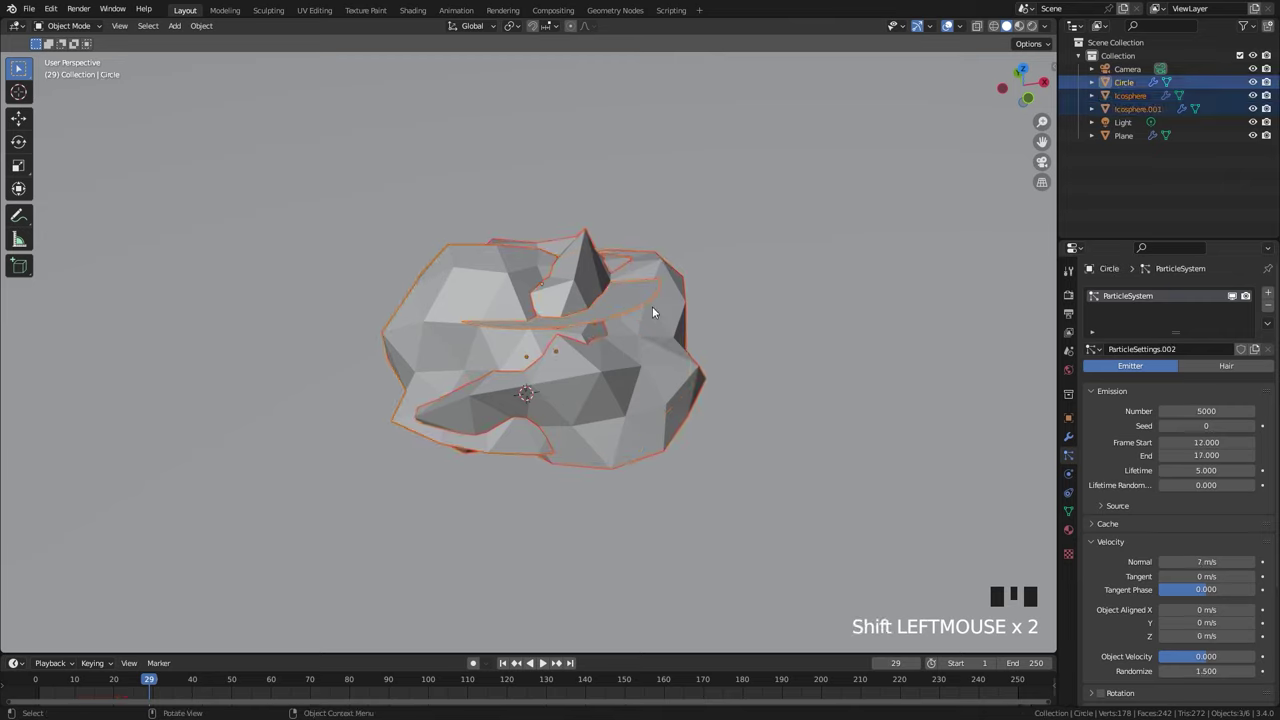
- Move the three emitters into a new collection named Explosion 1
{"action": "scroll", "scroll_direction": "down", "scroll_amount": 3}
{"action": "key", "text": "m"}
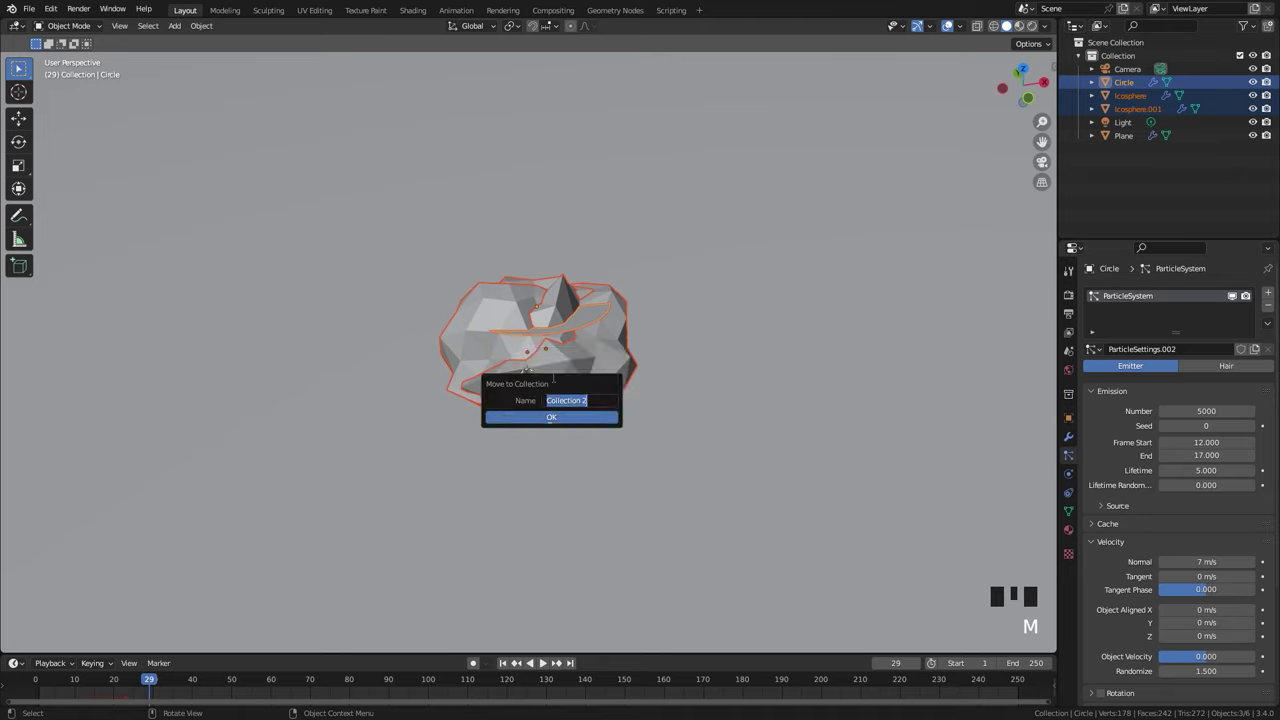
{"action": "key", "text": "BackSpace"}
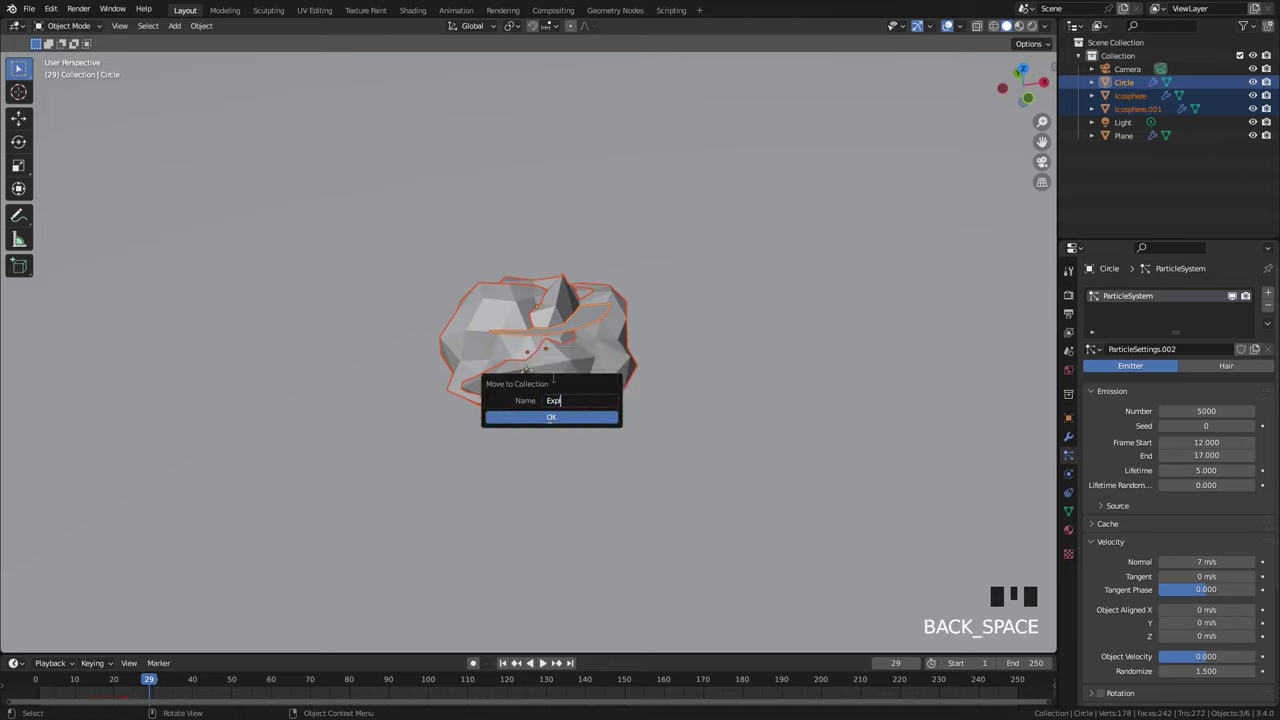
{"action": "key", "text": "Return"}
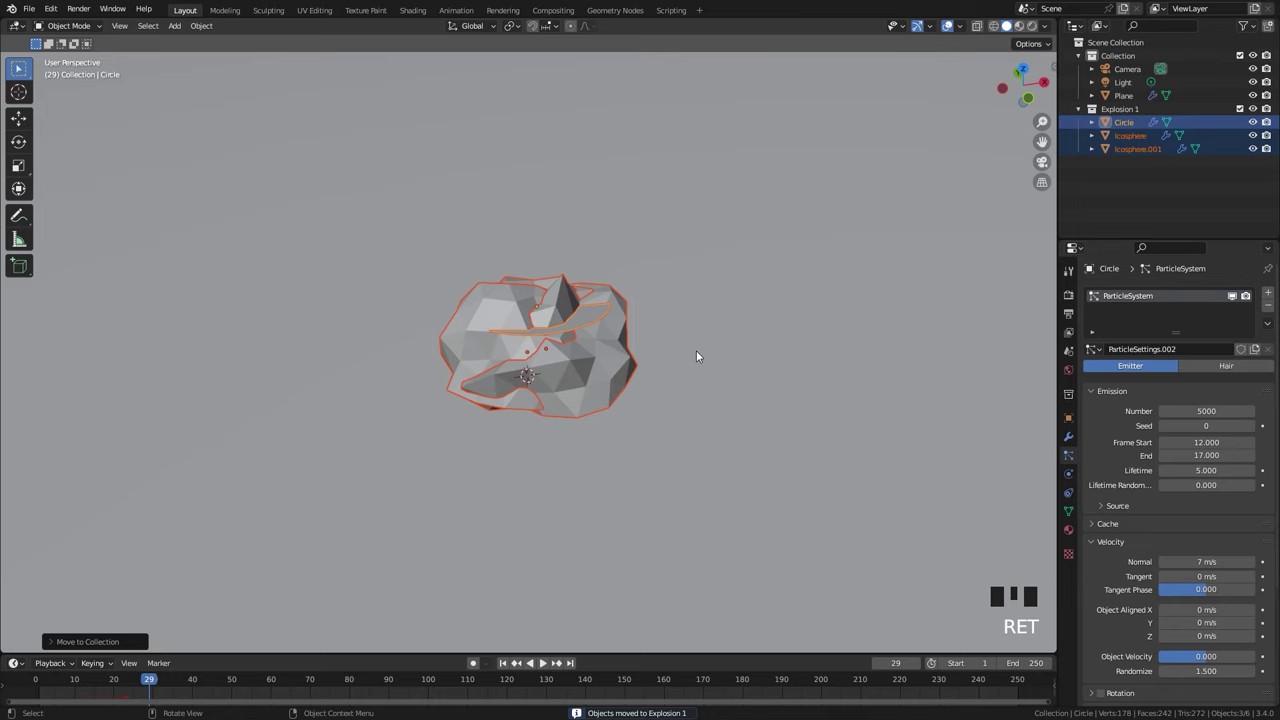
- Duplicate the emitters into a new Explosion 2 collection and hide Explosion 1 in the outliner
{"action": "key", "text": "shift+d"}
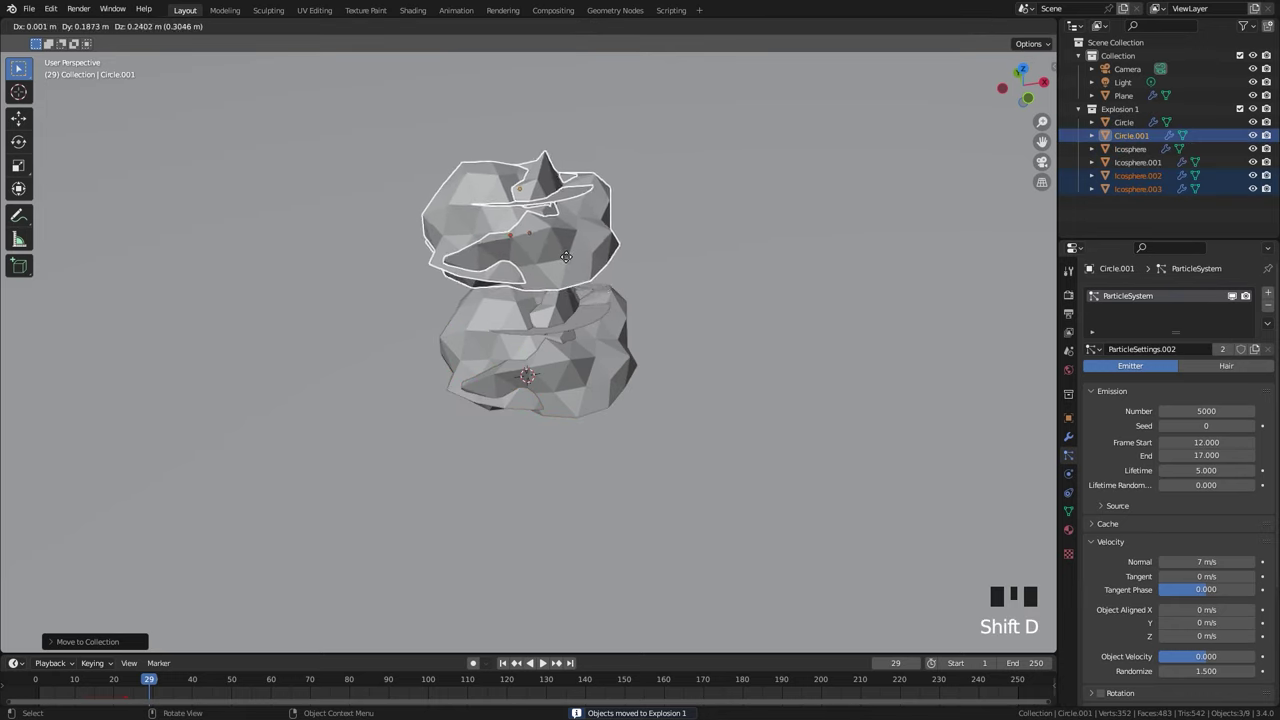
{"action": "key", "text": "m"}
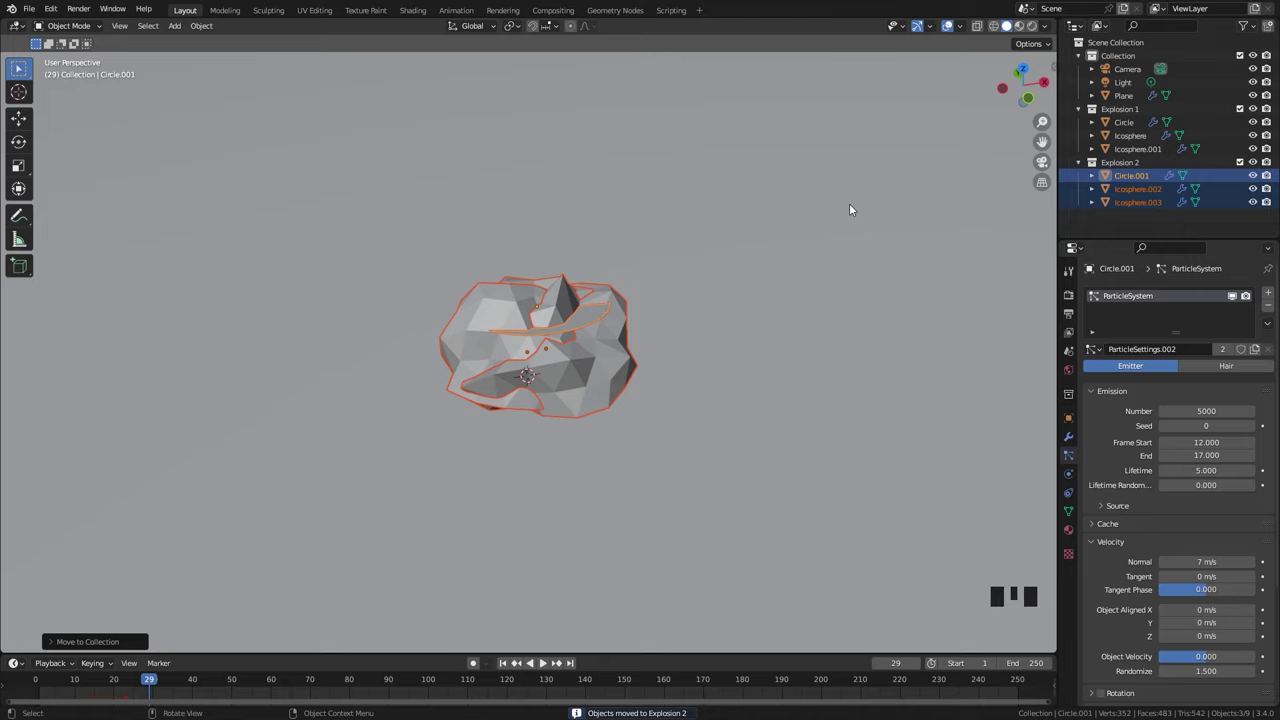
{"action": "left_click", "coordinate": [1253, 110]}
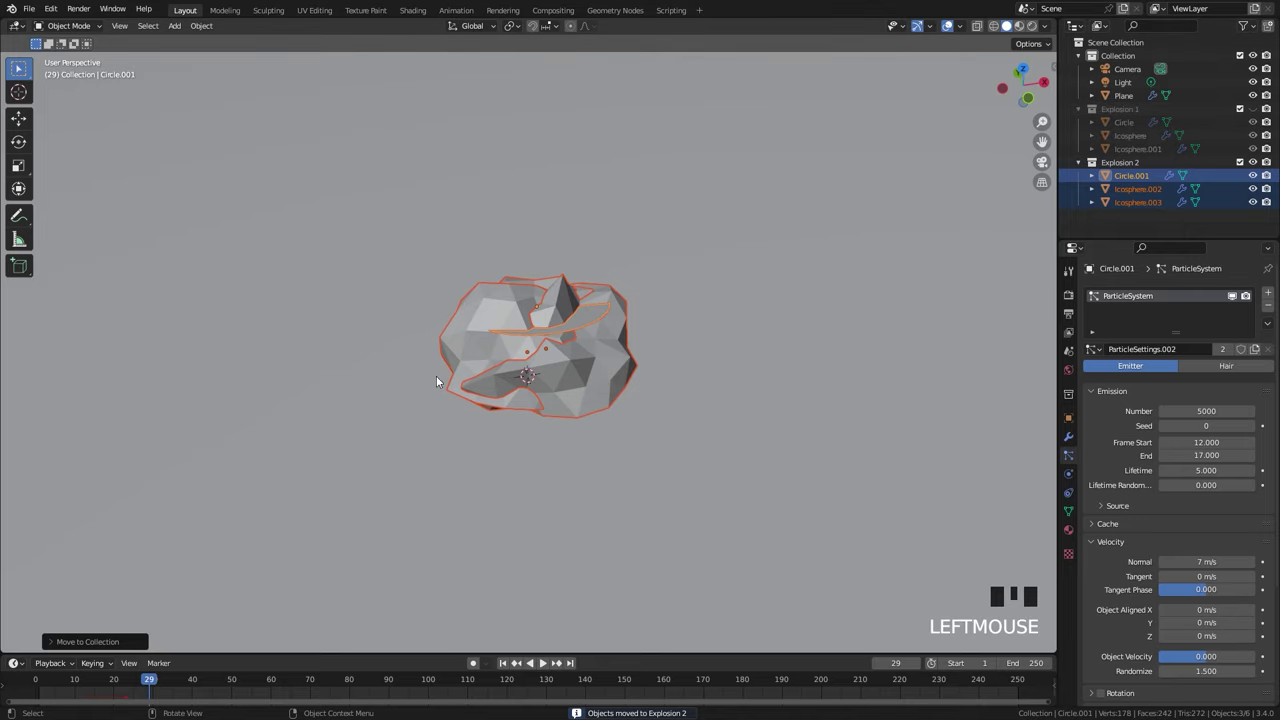
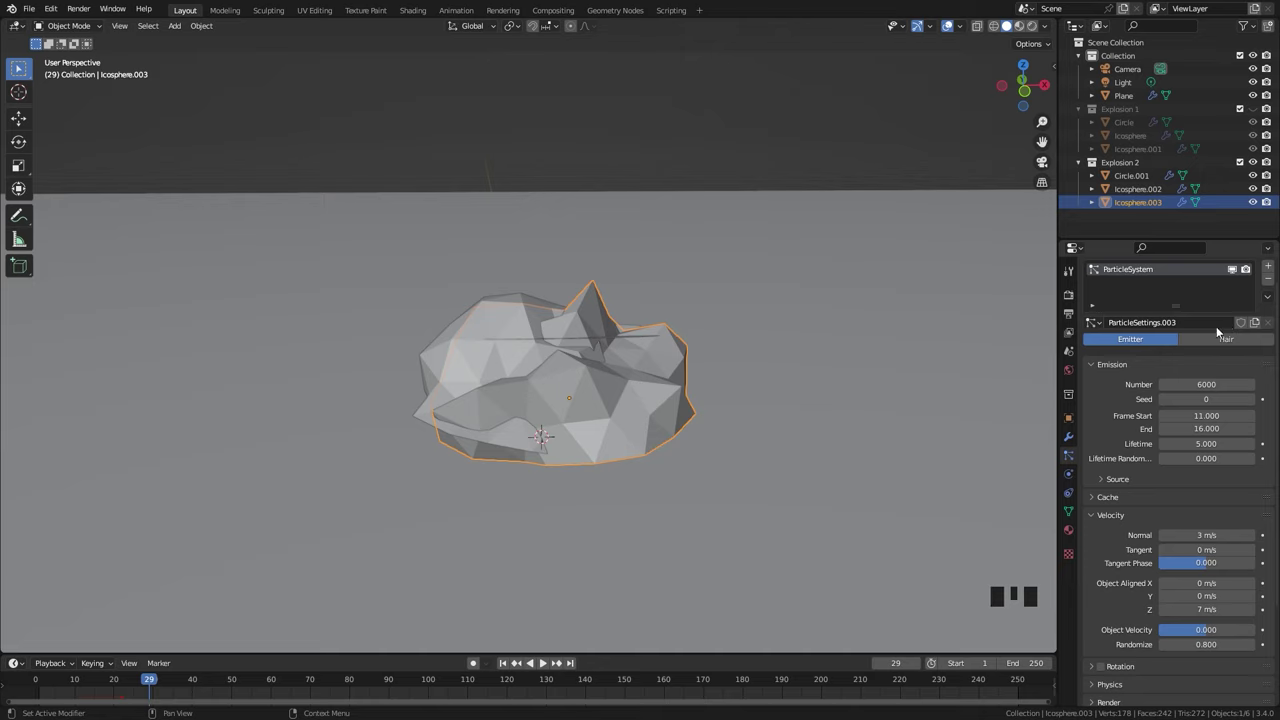
- Set the first duplicated rock to emit around frames 60–65, preview, and nudge its position and rotation
{"action": "left_click", "coordinate": [514, 662]}
{"action": "scroll", "scroll_direction": "down", "scroll_amount": 3}
{"action": "left_click_drag", "start_coordinate": [521, 458], "coordinate": [518, 445]}
{"action": "key", "text": "space"}
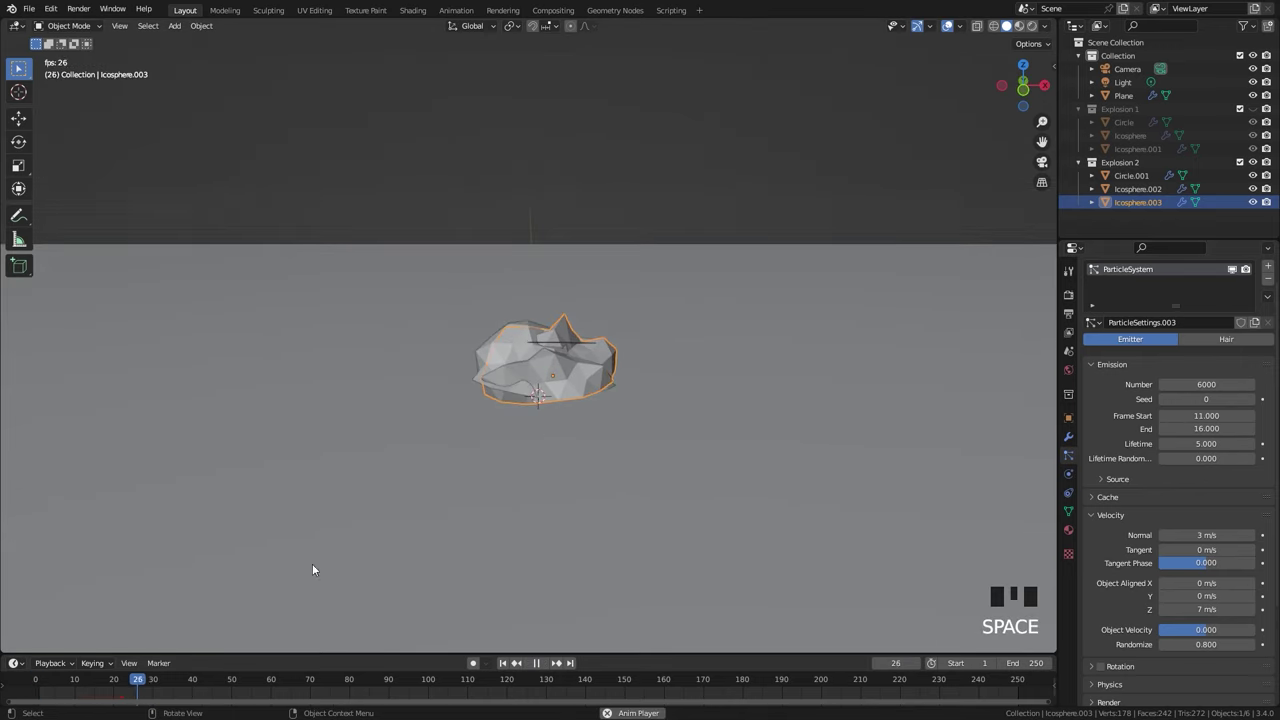
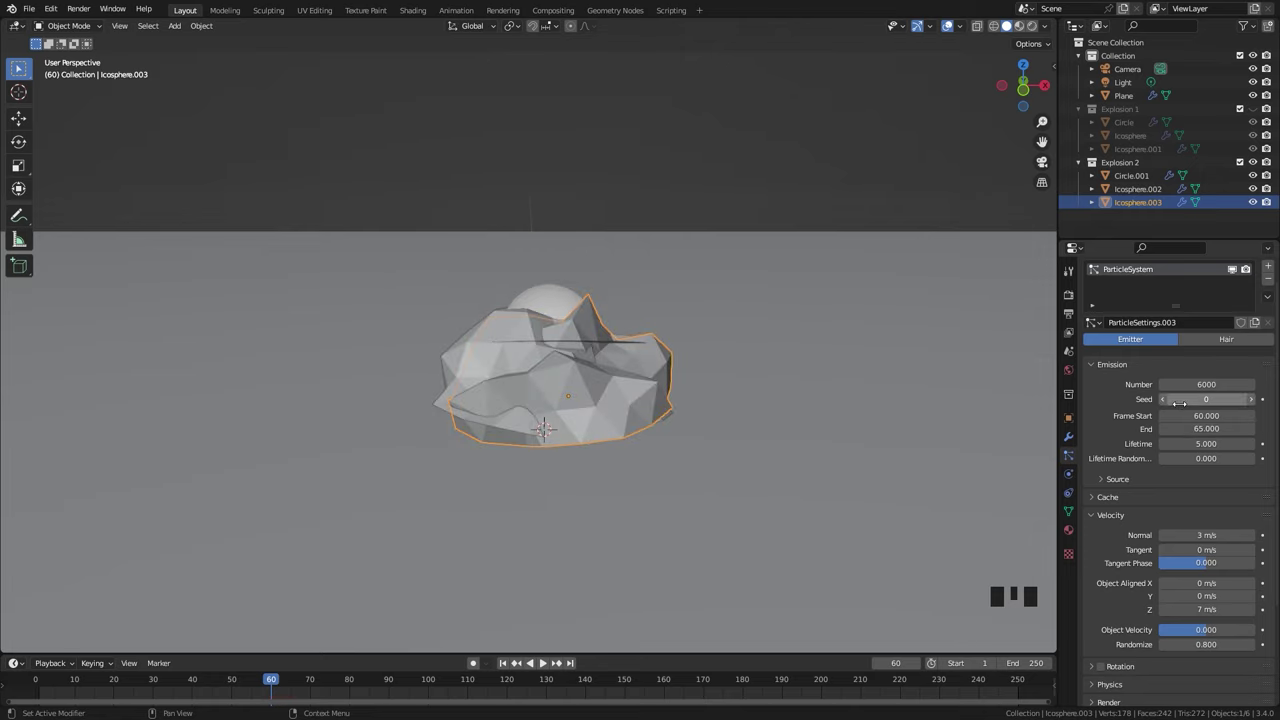
{"action": "key", "text": "r"}
{"action": "key", "text": "g"}
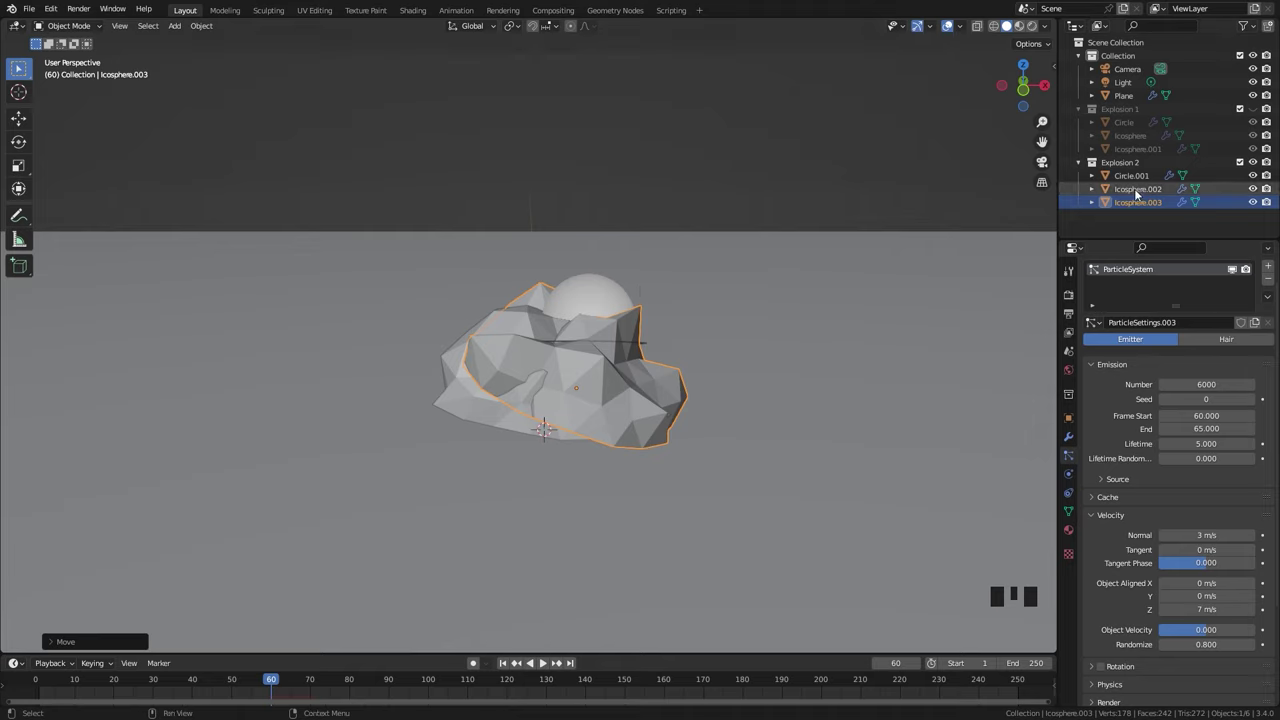
- Rotate the second duplicated rock about the vertical axis and reposition it, then select Circle.001
{"action": "left_click", "coordinate": [1141, 191]}
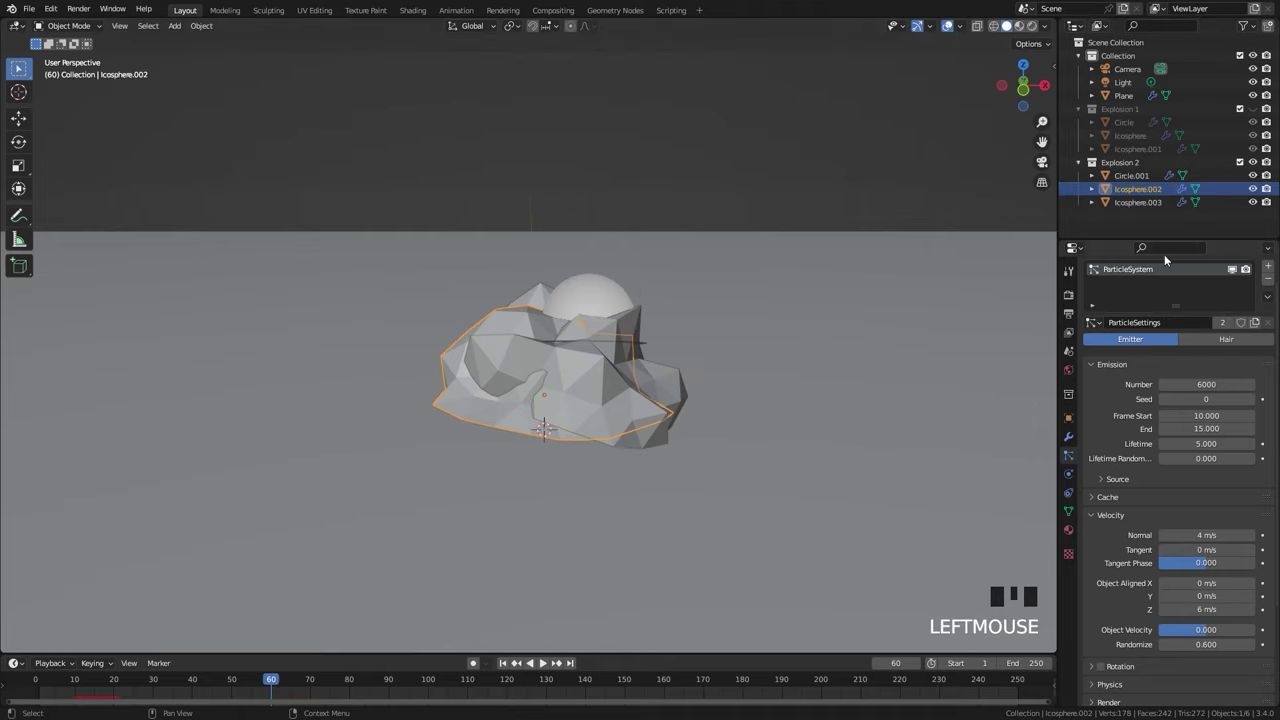
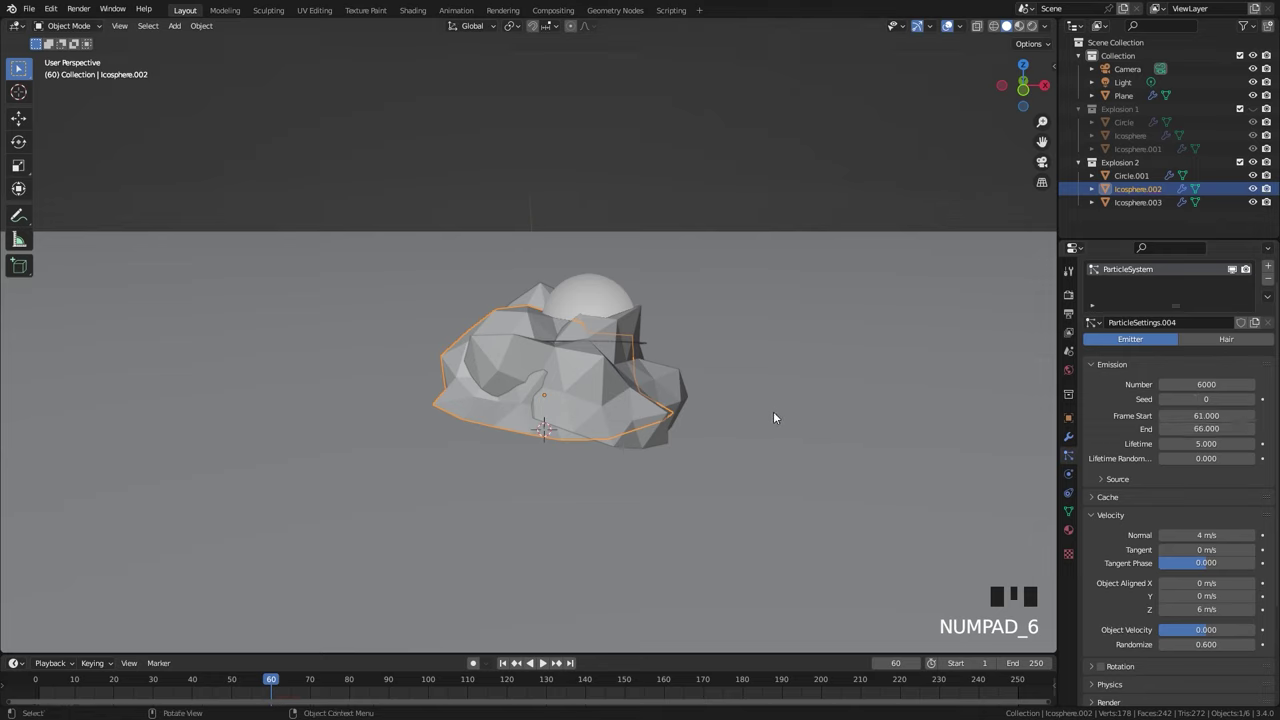
{"action": "key", "text": "r"}
{"action": "key", "text": "r"}
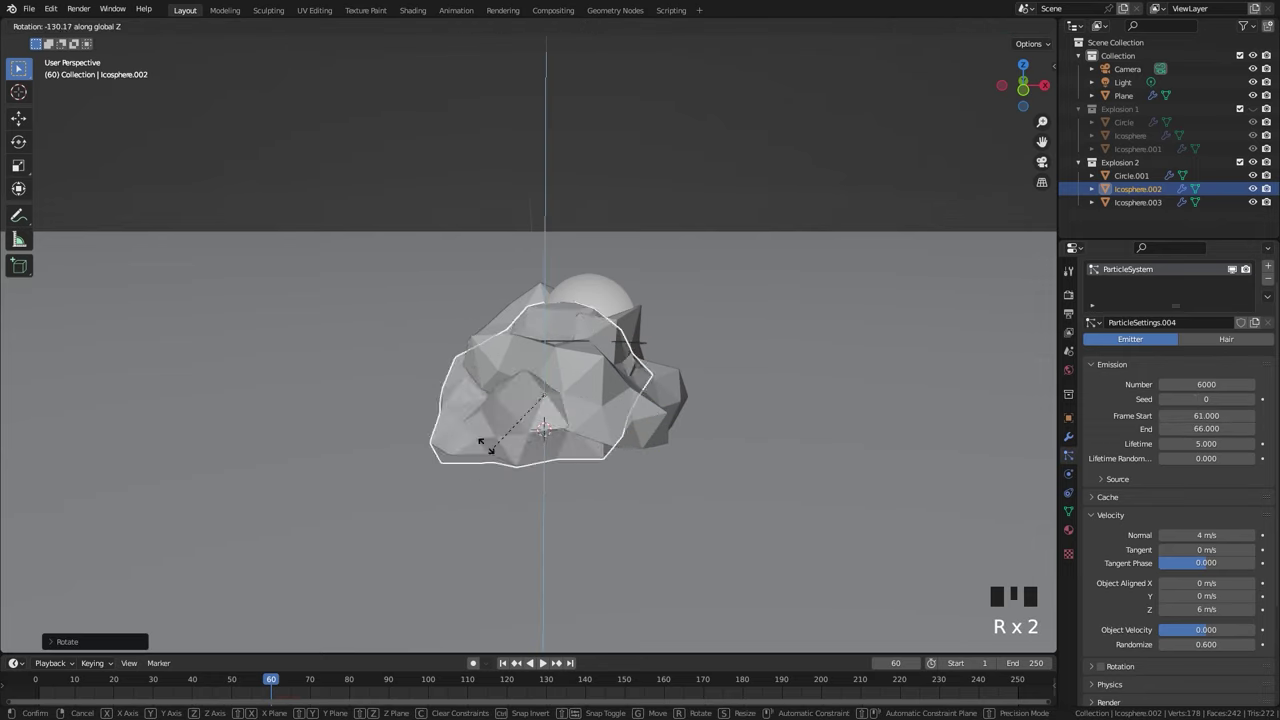
{"action": "key", "text": "g"}
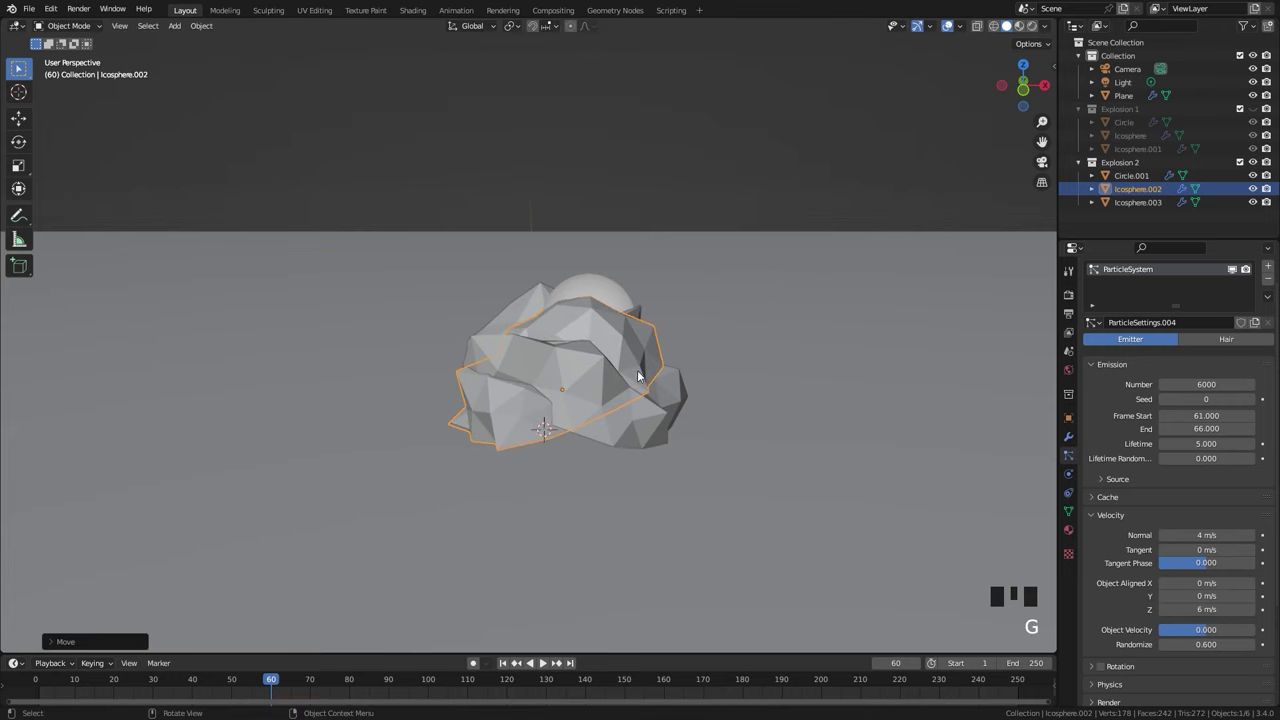
{"action": "left_click", "coordinate": [1136, 175]}
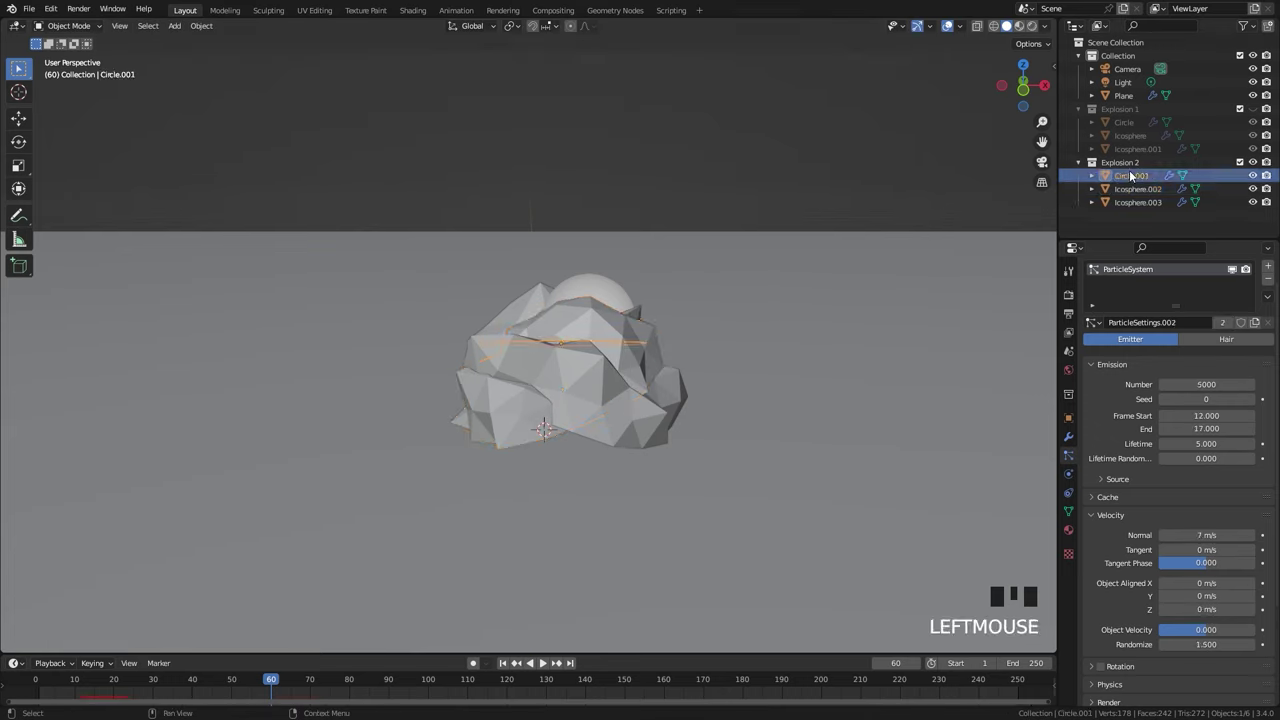